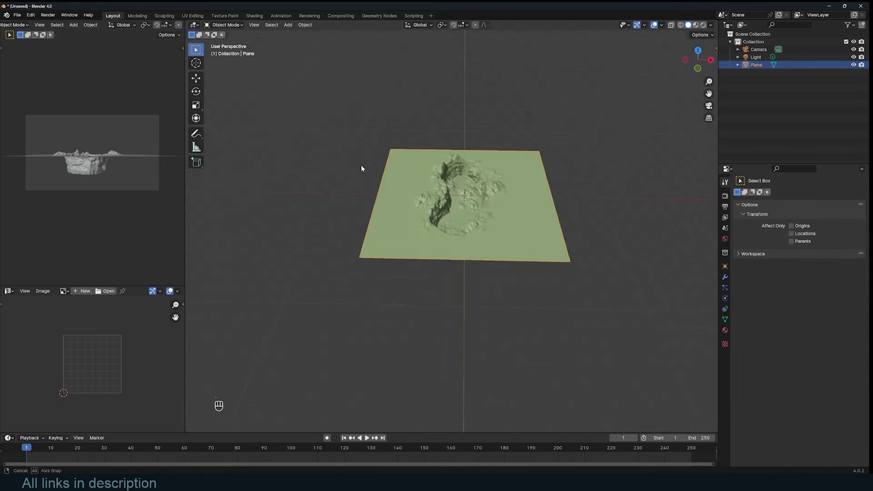
Orbit around the sculpted terrain plane to inspect the crevice before adding shape keys
drag(487, 159, 448, 171)
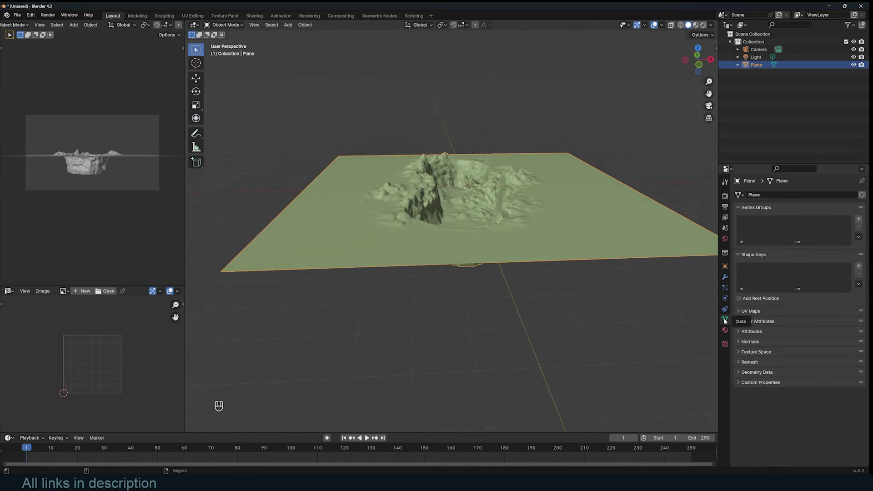
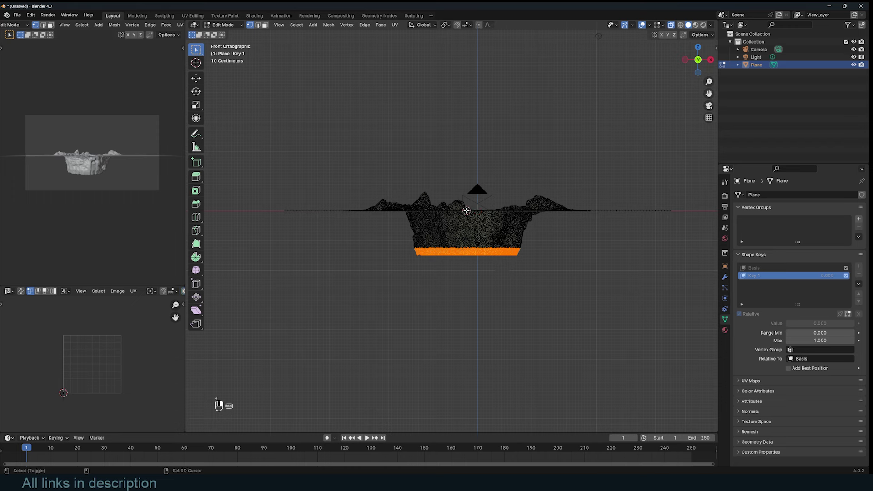
Select all vertices and scale them to 0 on Z so Key 1 holds a flattened terrain
key(n)
key(s)
key(o)
key(n)
key(s)
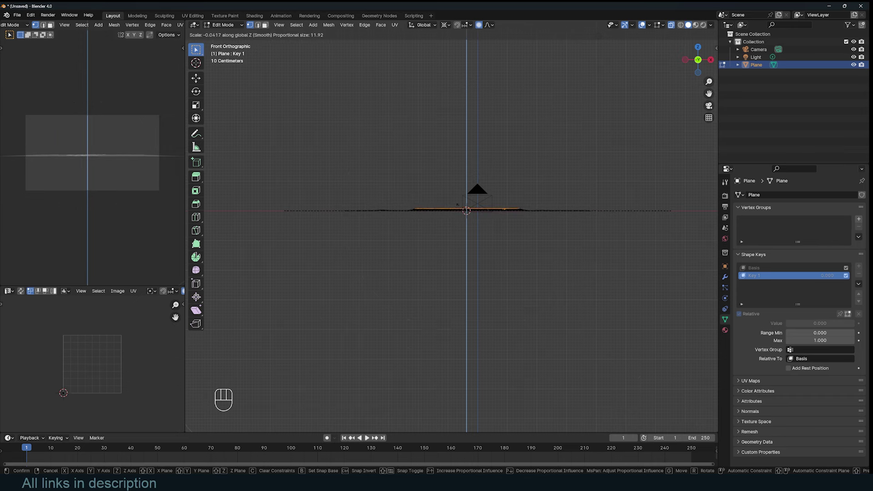
click(462, 206)
Return to Object Mode and switch the viewport shading to check the relief
key(Tab)
key(`)
key(z)
key(alt+z)
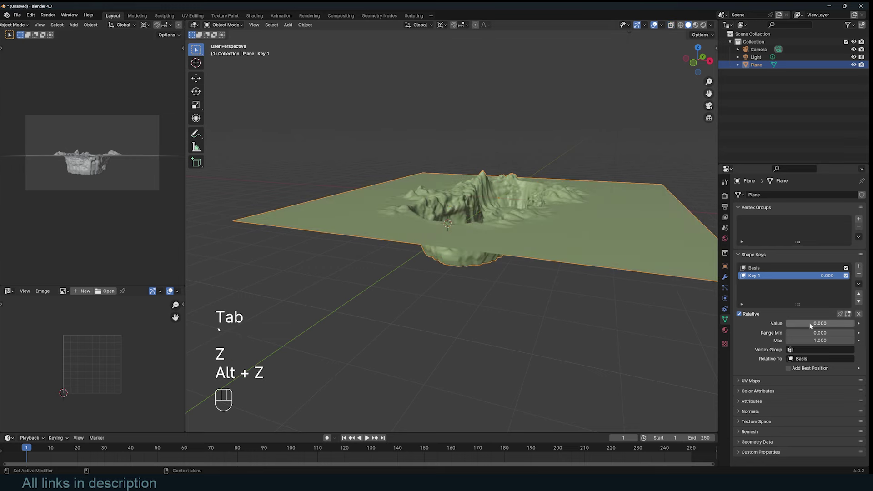
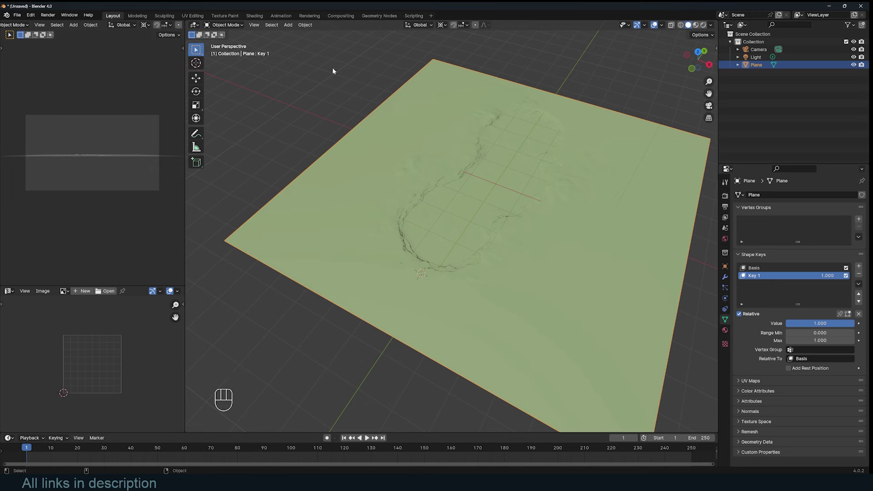
Switch the terrain into Sculpt Mode to start carving the winding canyon path
drag(225, 24, 231, 51)
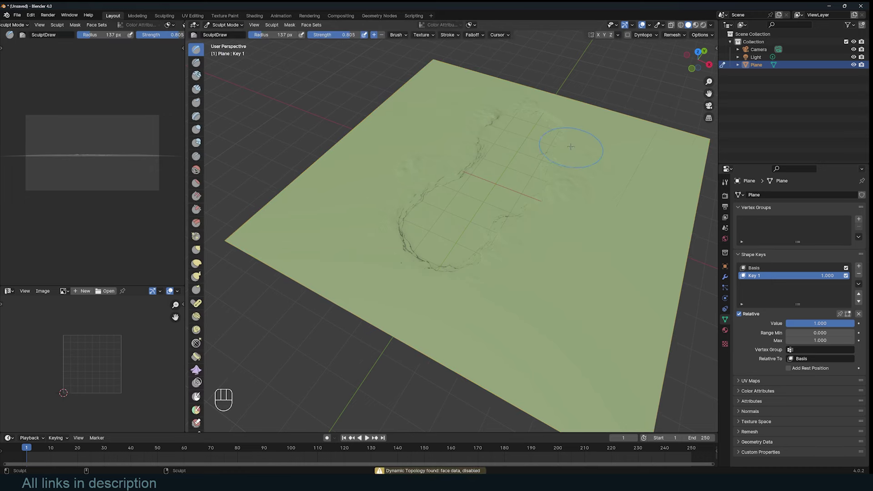
key(`)
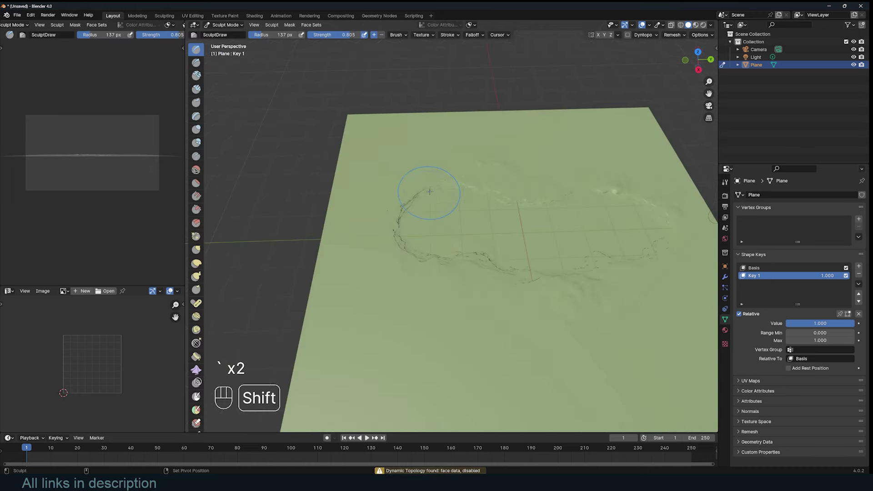
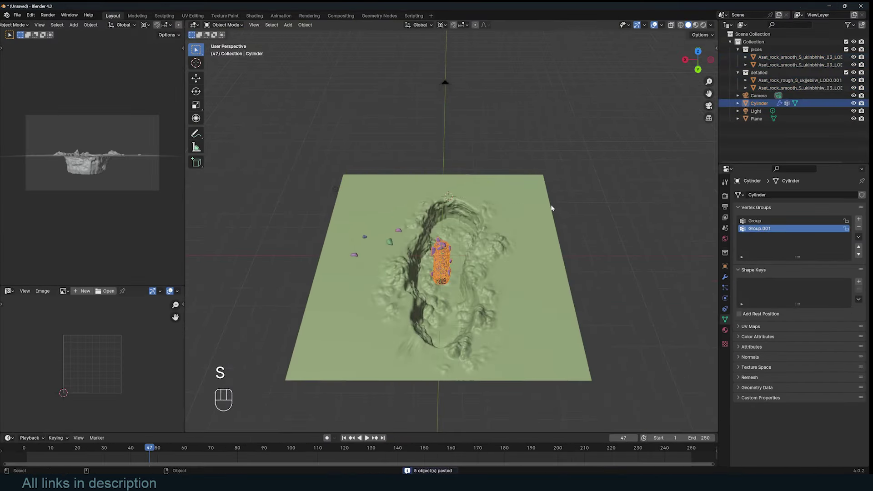
Look along the canyon and scale the Cylinder emitter down to a smaller size
key(.)
key(`)
drag(445, 240, 460, 234)
key(s)
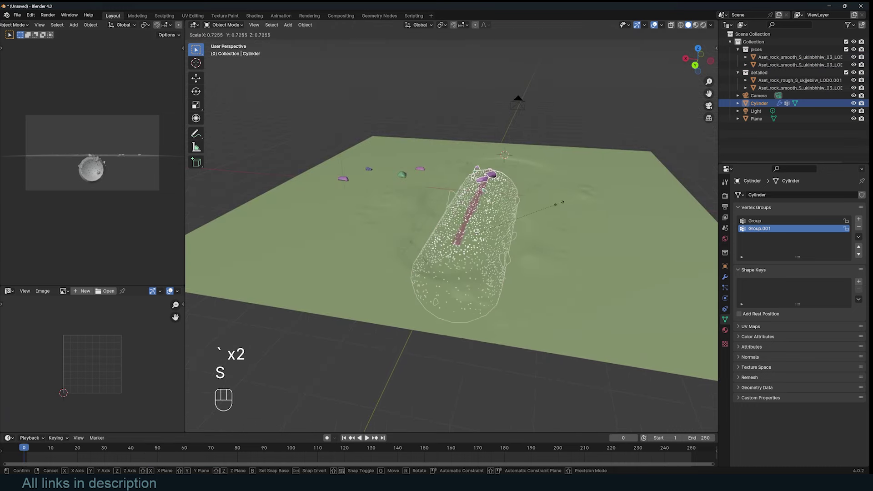
key(g)
key(z)
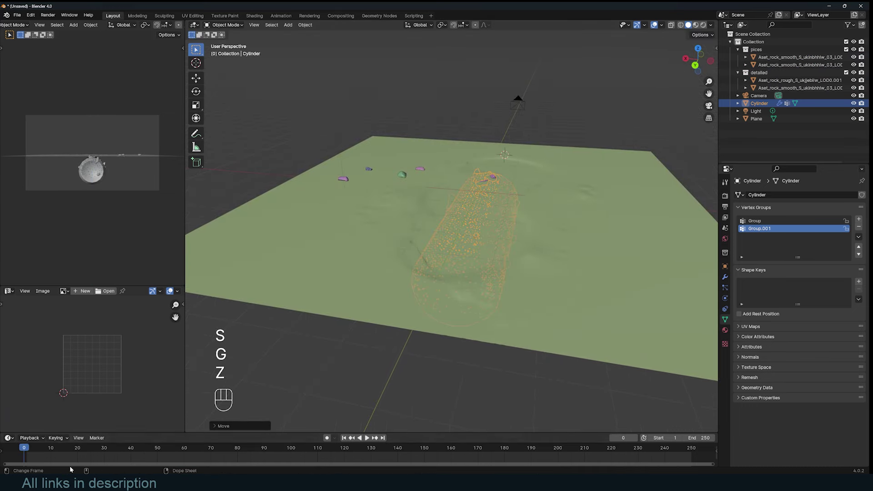
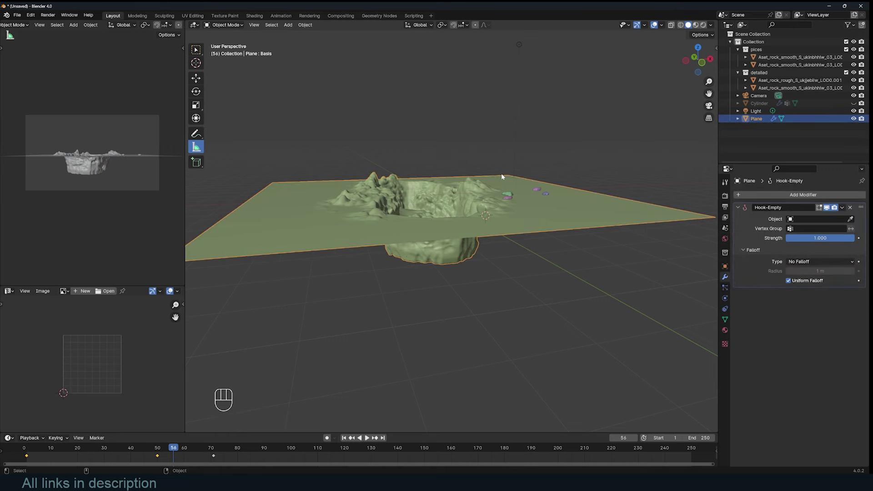
Go to front view and place the 3D cursor on the terrain's upper surface
key(`)
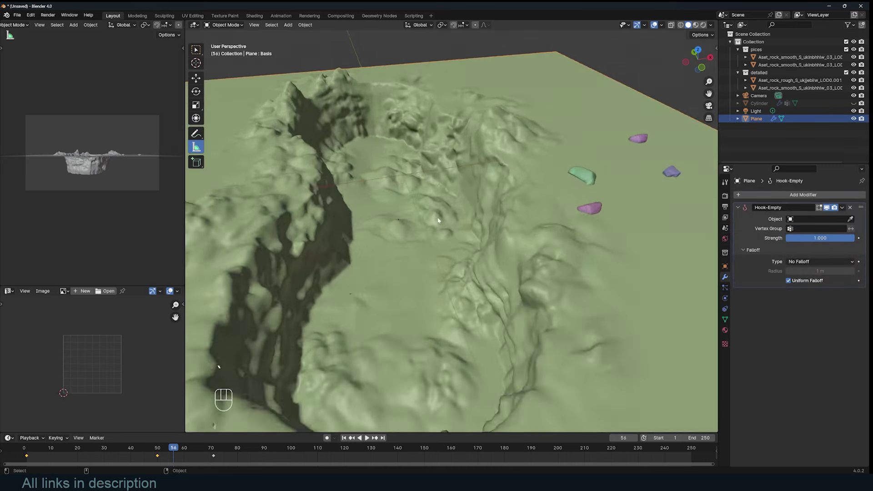
key(`)
key(KP_1)
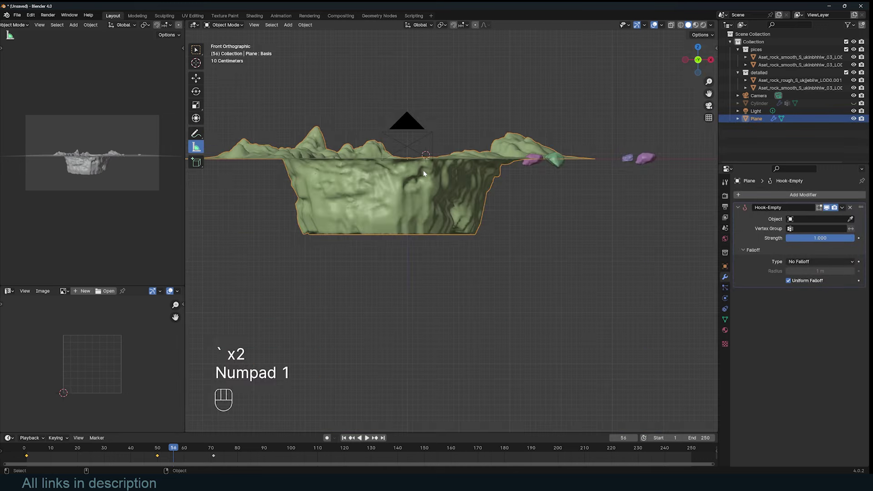
key(shift+a)
click(551, 170)
Snap the cursor into place and bring up the Add menu for a new Empty
key(shift+s)
key(shift+s)
click(472, 173)
key(shift+s)
key(shift+a)
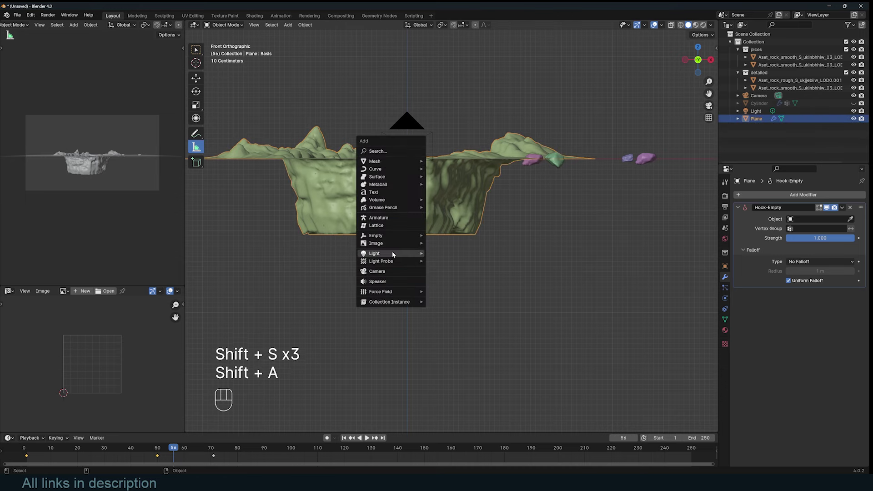
key(shift+a)
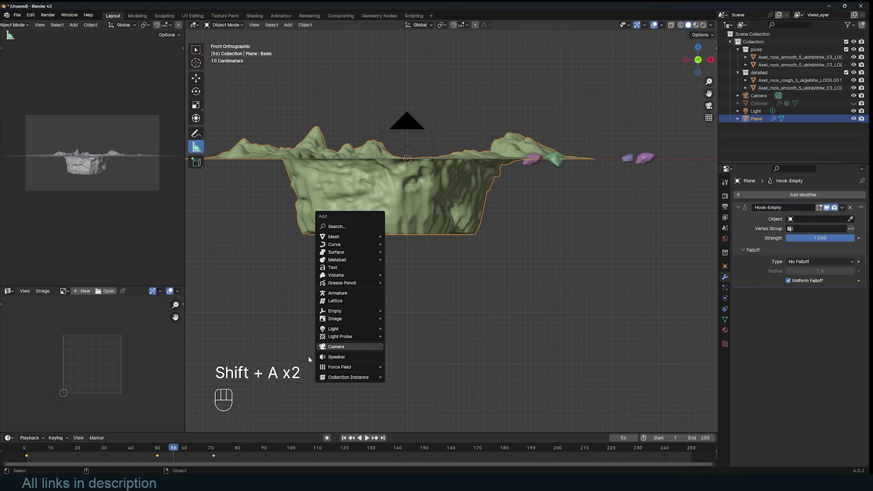
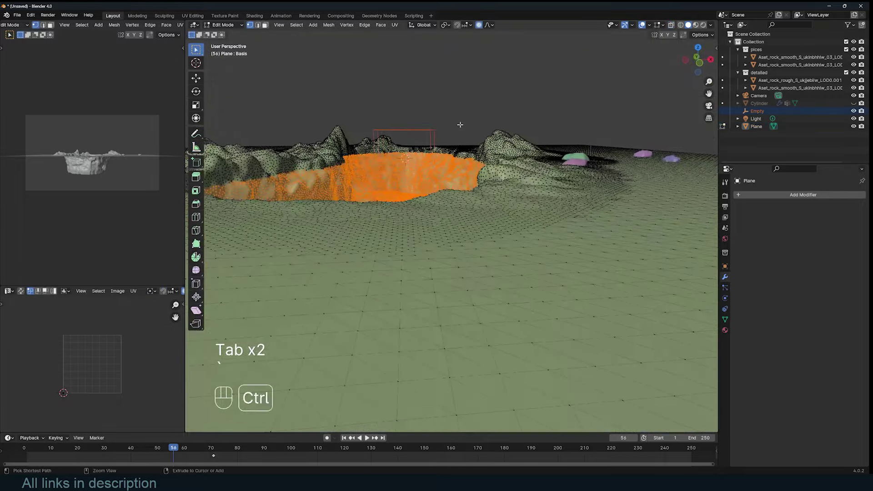
Hook the selected canyon floor vertices to the Empty with Ctrl+H
key(ctrl+h)
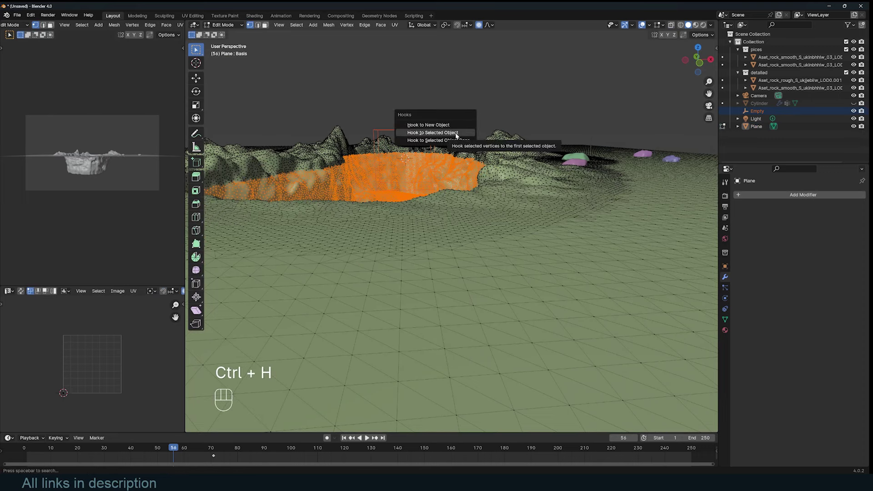
key(Tab)
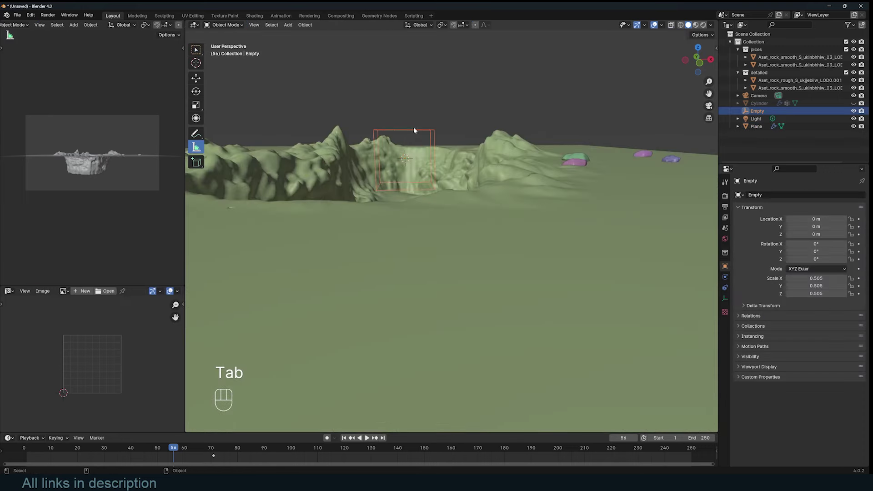
key(`)
Stretch the Empty along Z so the hooked trench deepens
key(s)
key(z)
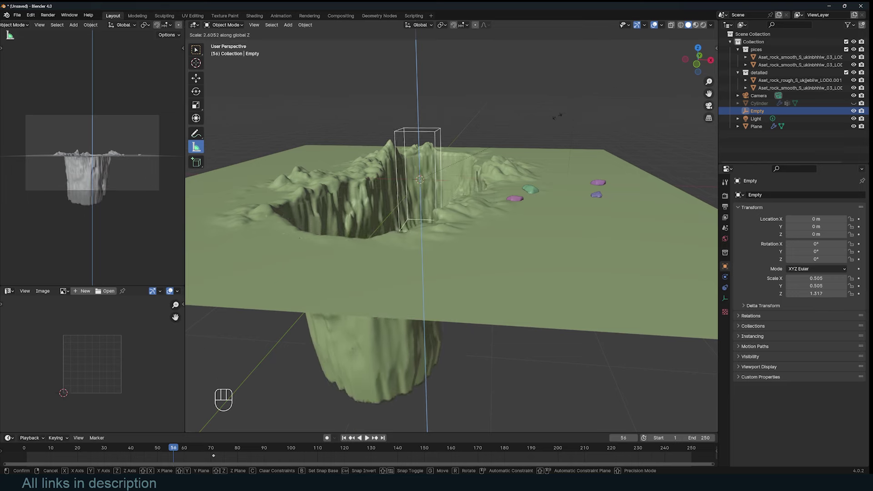
key(`)
key(s)
key(z)
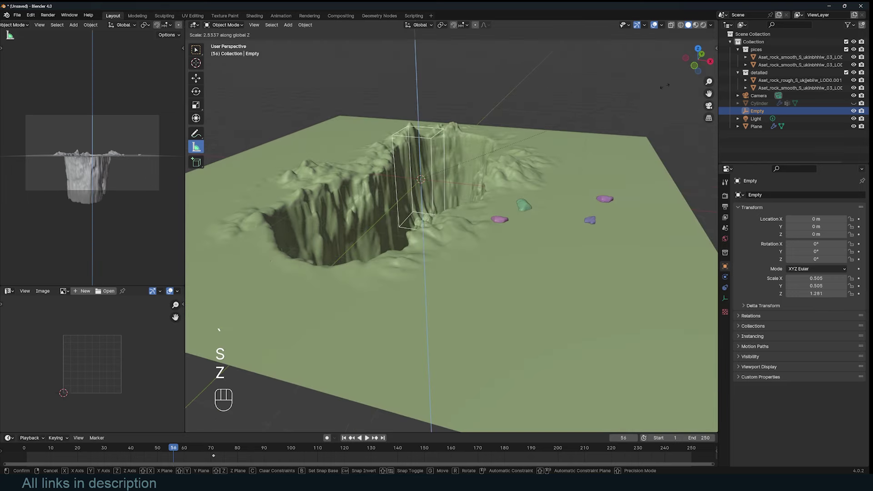
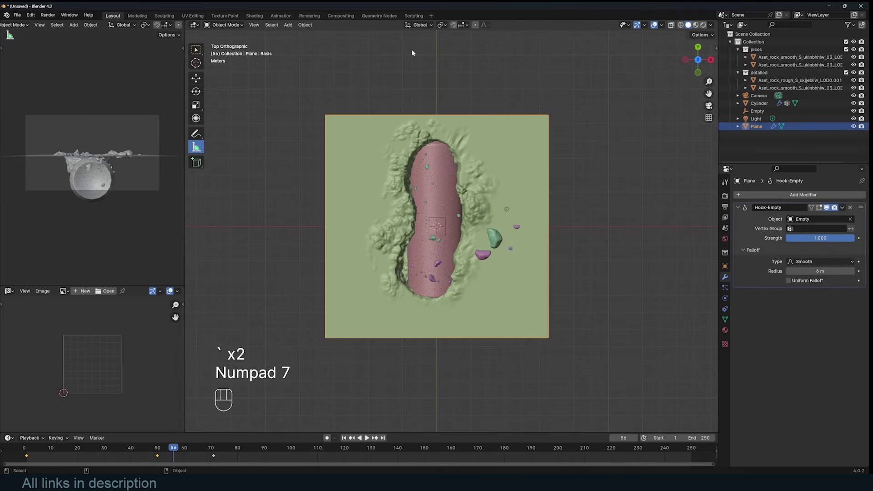
Enter Weight Paint with a smaller brush and soften the painted band around the canyon rim
drag(245, 26, 236, 62)
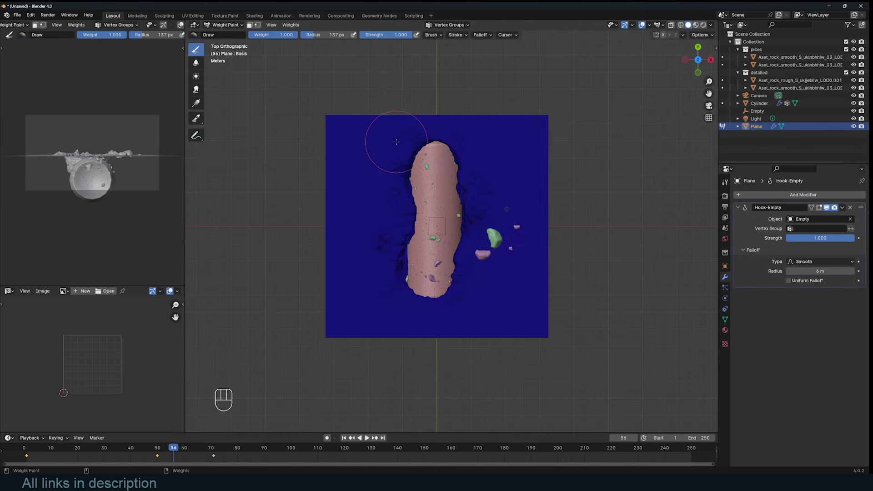
key([)
key([)
key([)
key([)
key([)
key([)
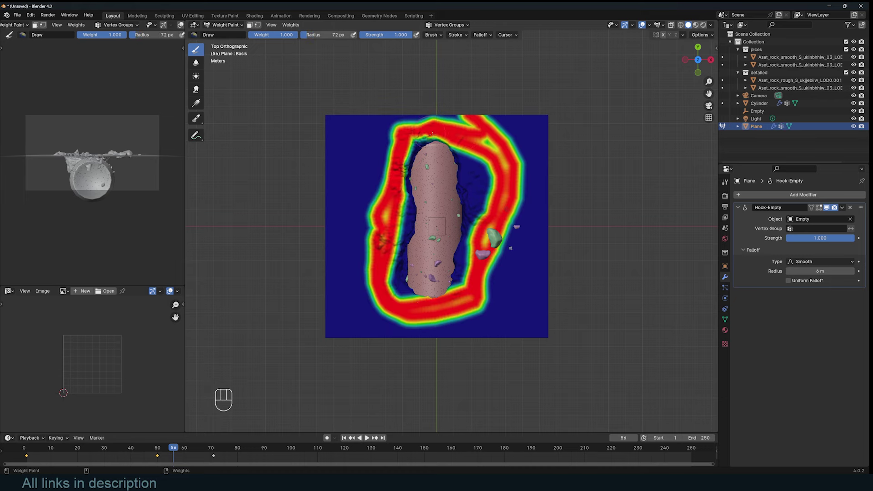
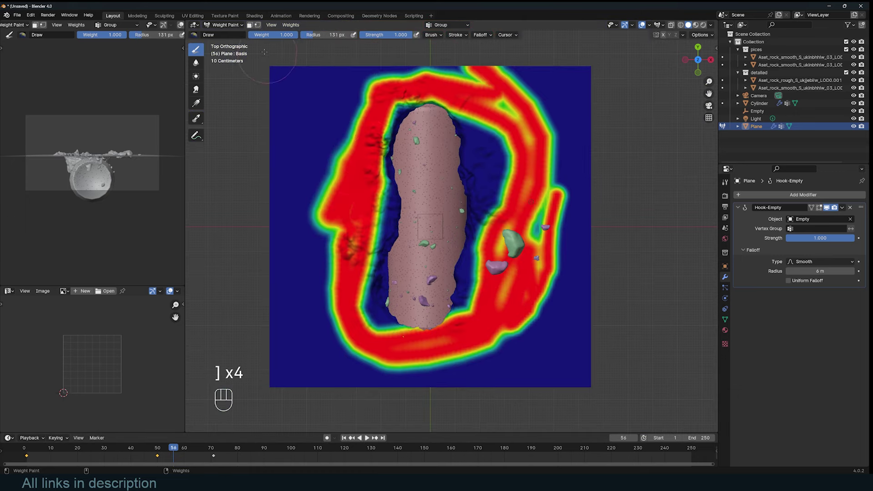
drag(300, 26, 329, 112)
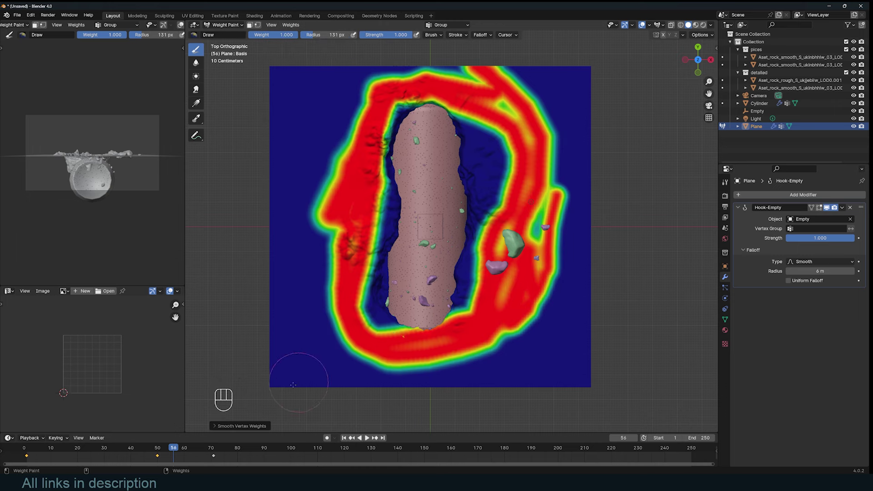
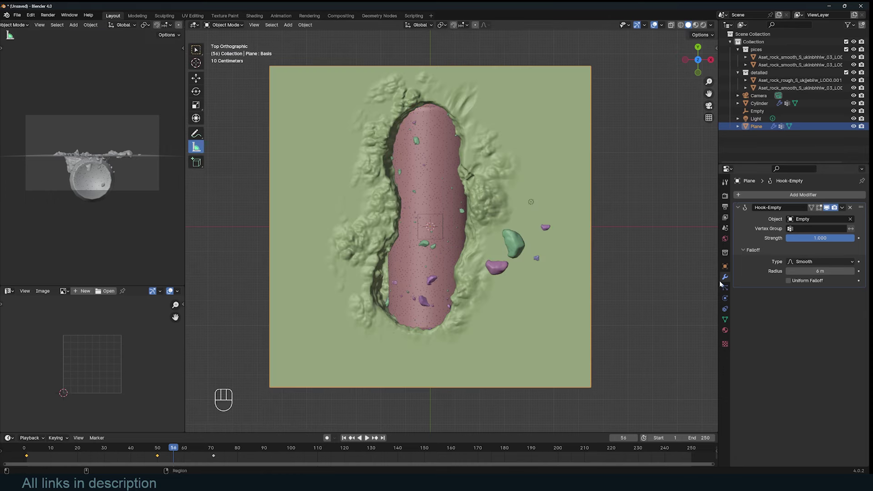
Add a new particle system to the plane from its Particle Properties
click(865, 196)
click(828, 237)
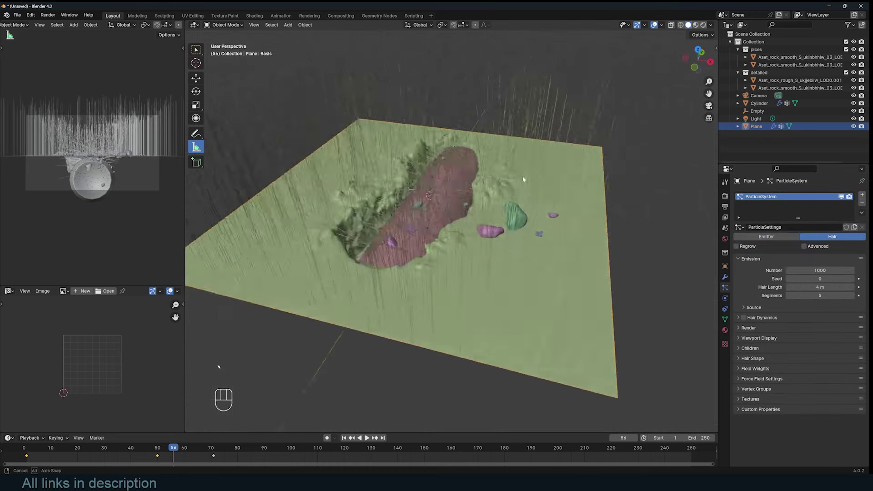
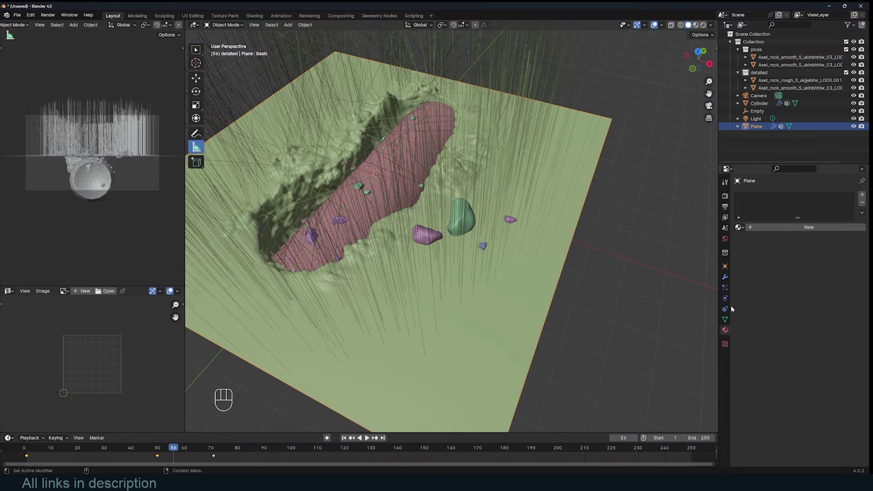
Render the hair as the pices collection and enable Advanced with Rotation
click(730, 290)
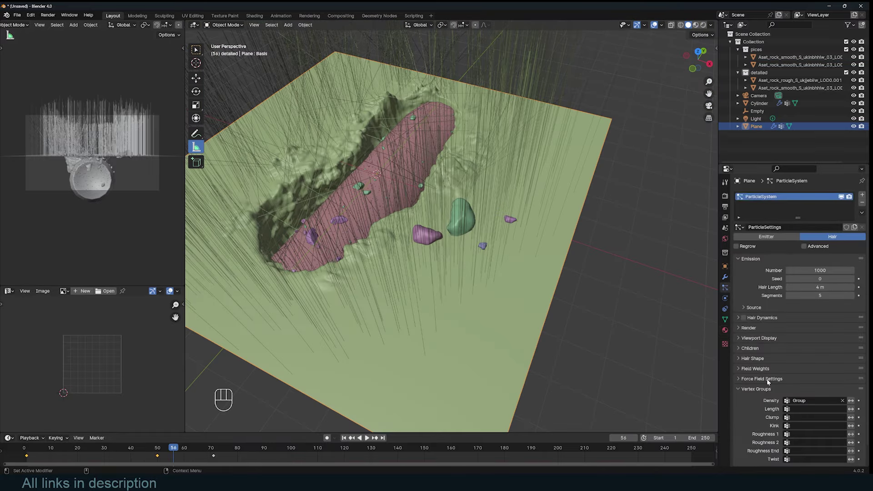
click(815, 370)
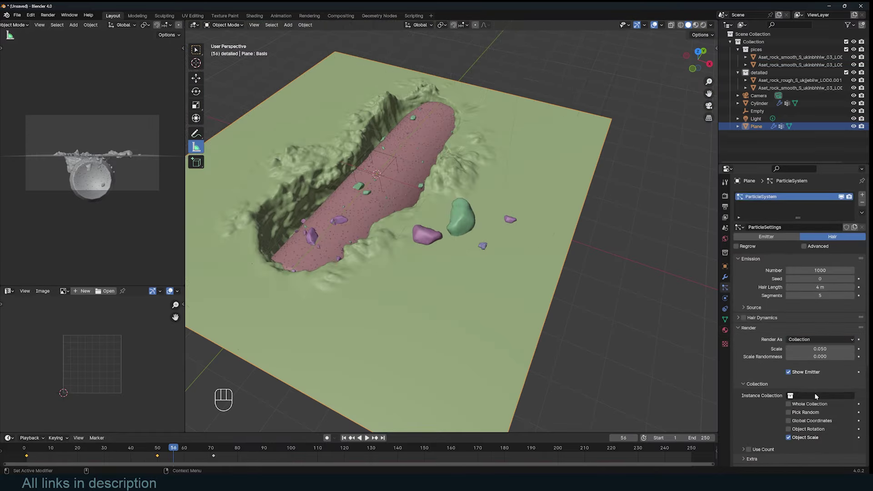
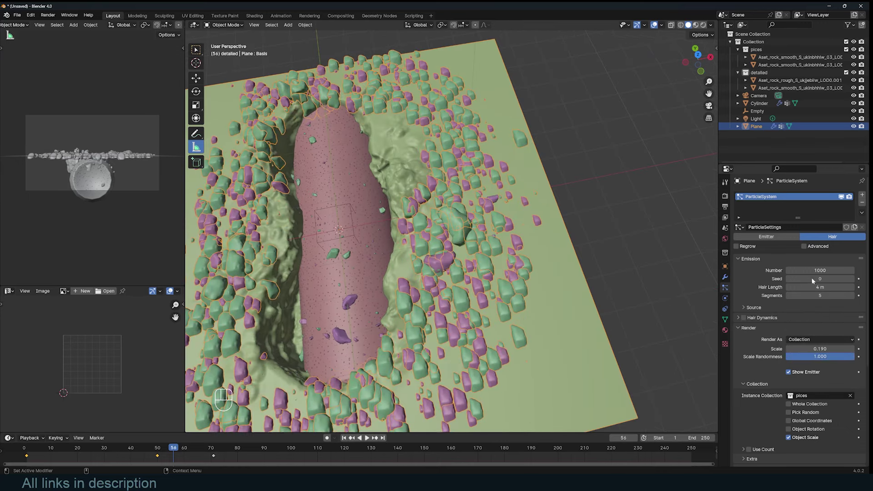
click(809, 247)
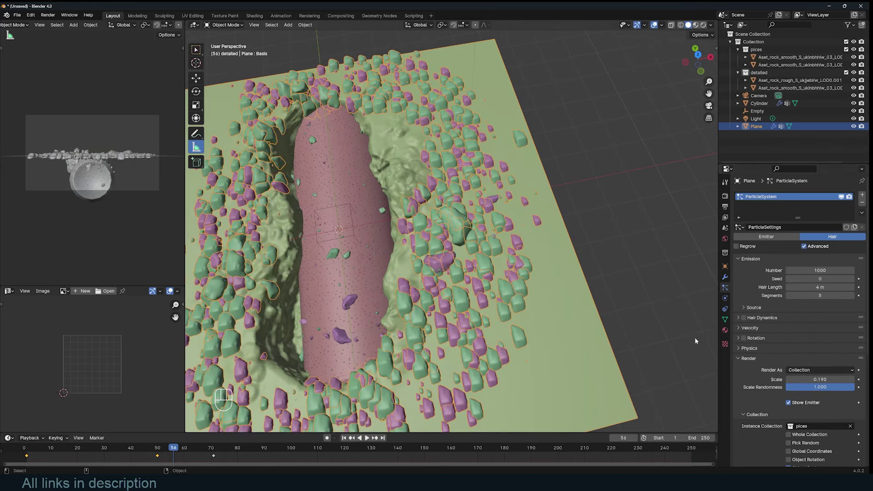
click(743, 340)
Raise the rotation Randomize values so the scattered rocks sit at random angles
drag(825, 354, 750, 353)
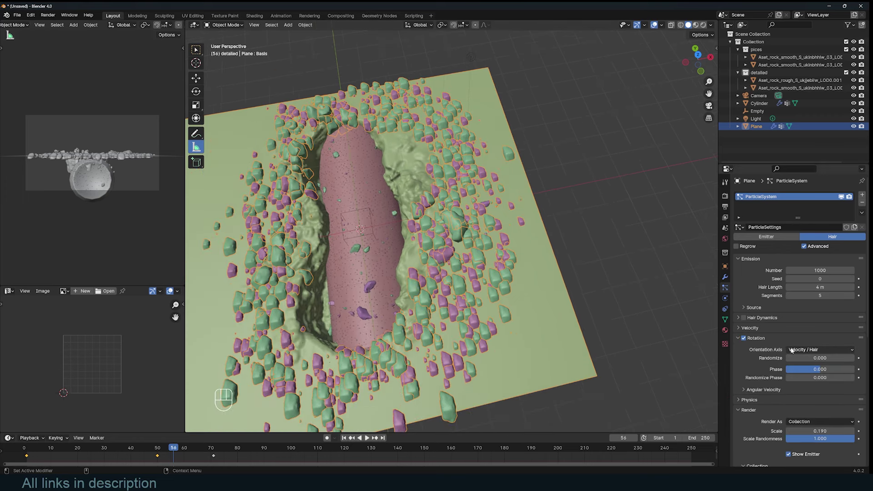
drag(795, 349, 810, 384)
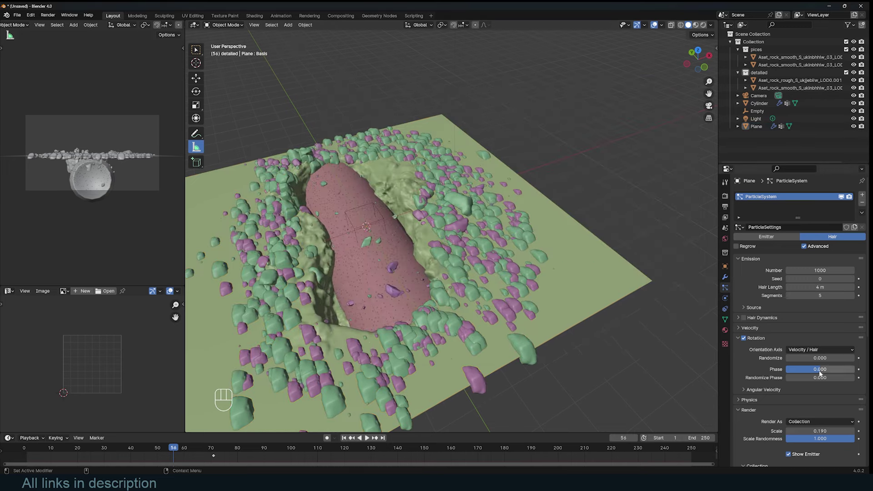
drag(808, 348, 804, 371)
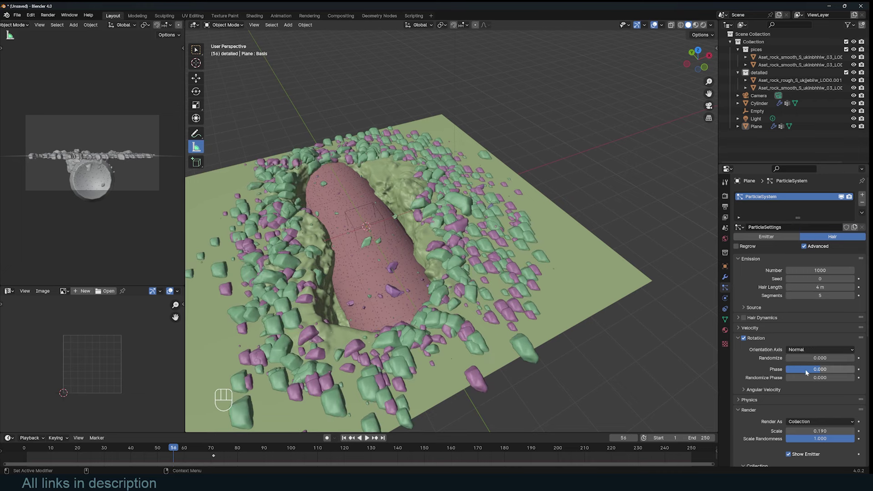
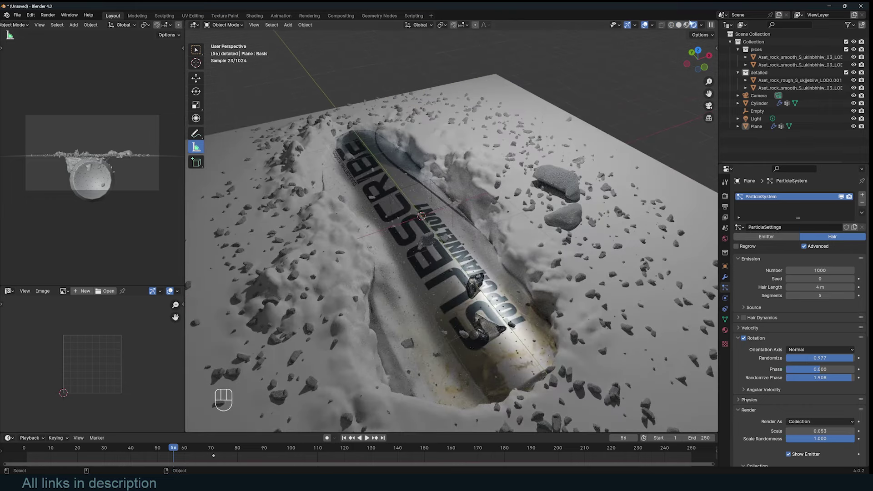
key(`)
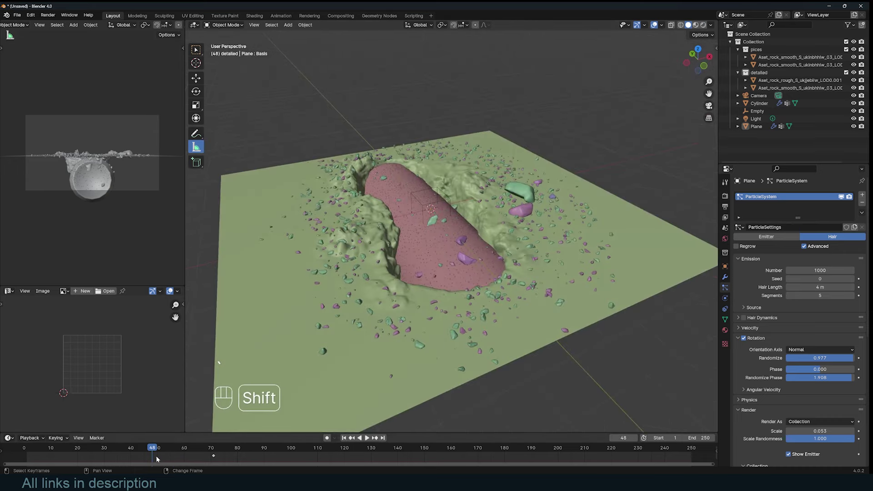
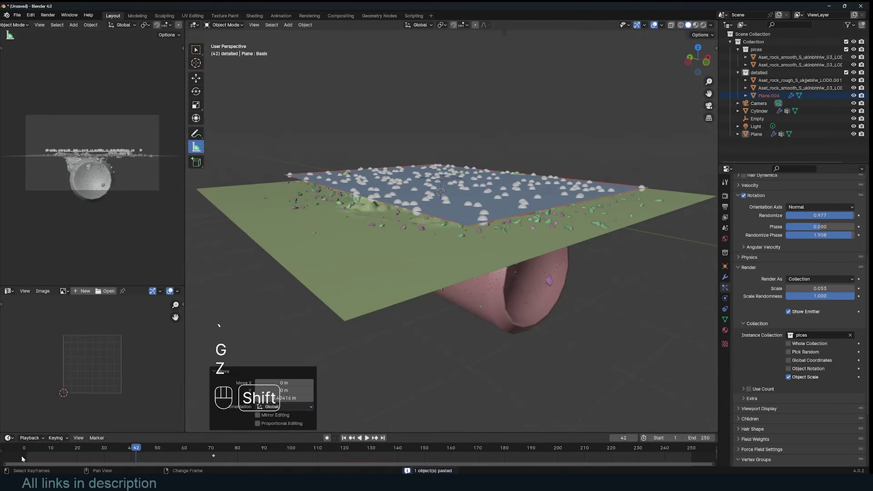
Play the falling debris and enable Rotation with Randomize on Plane.004's emitter
key(space)
key(`)
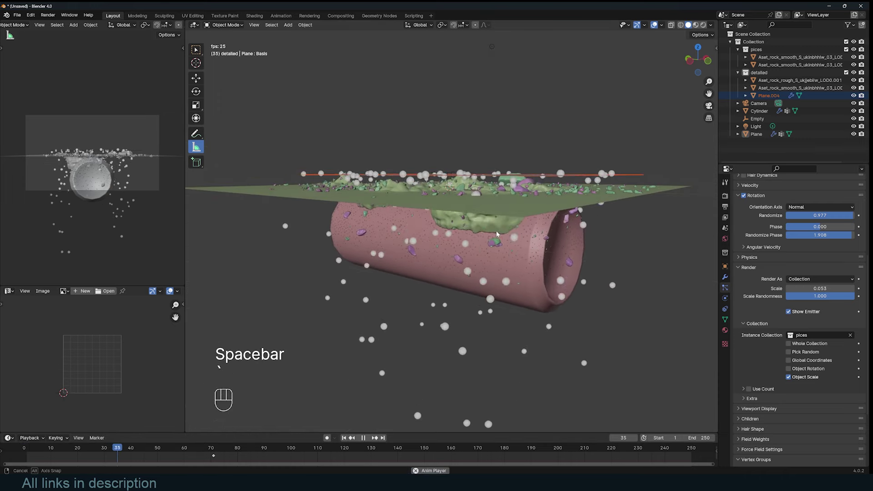
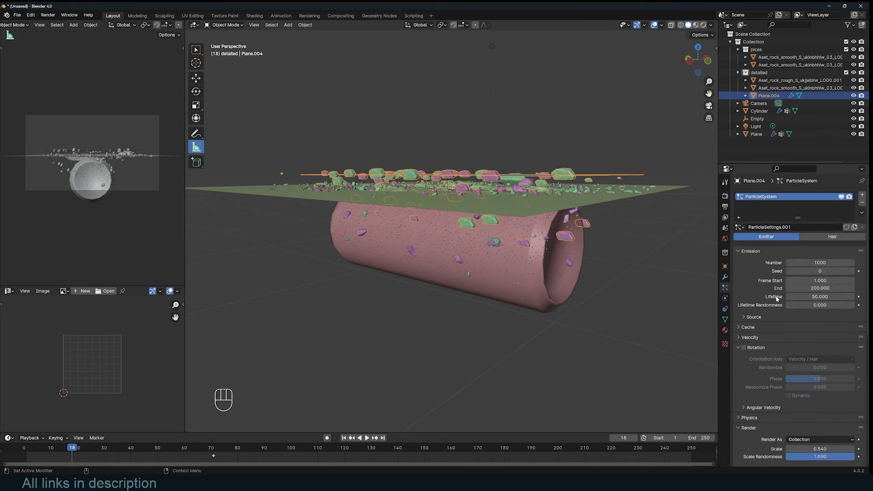
click(747, 350)
drag(818, 389, 812, 395)
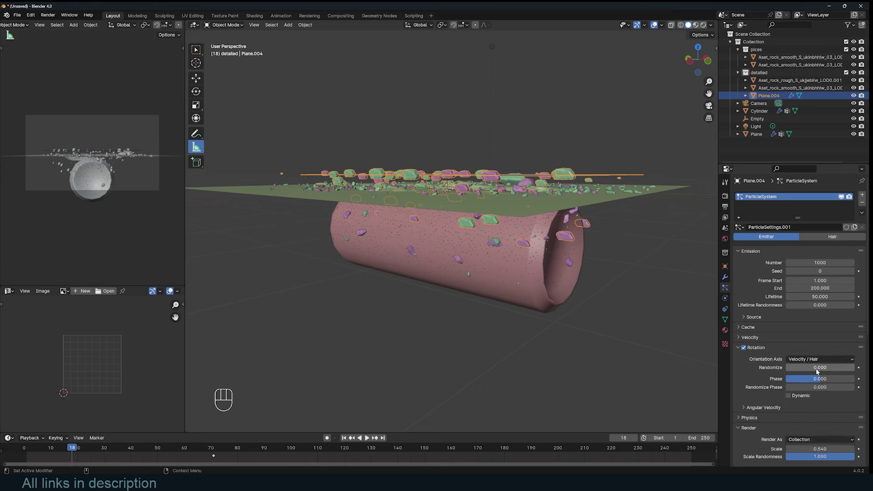
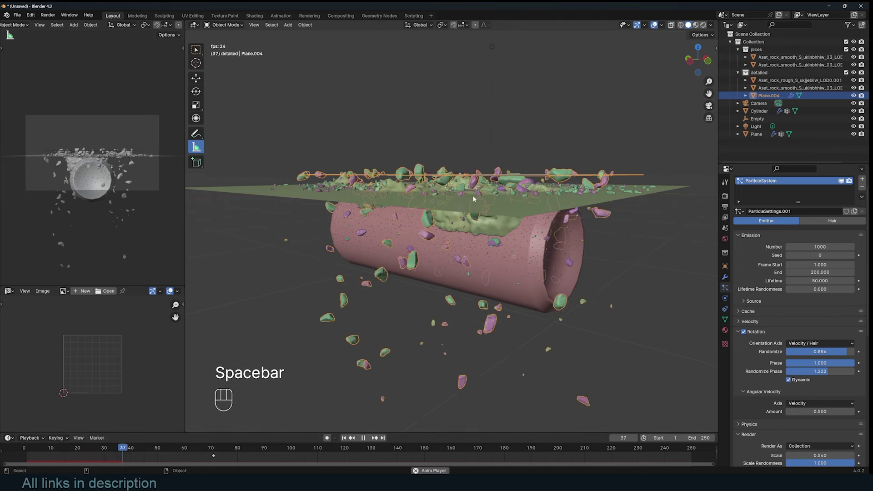
Rewind and replay the animation to watch the rocks tumble as they fall
key(Escape)
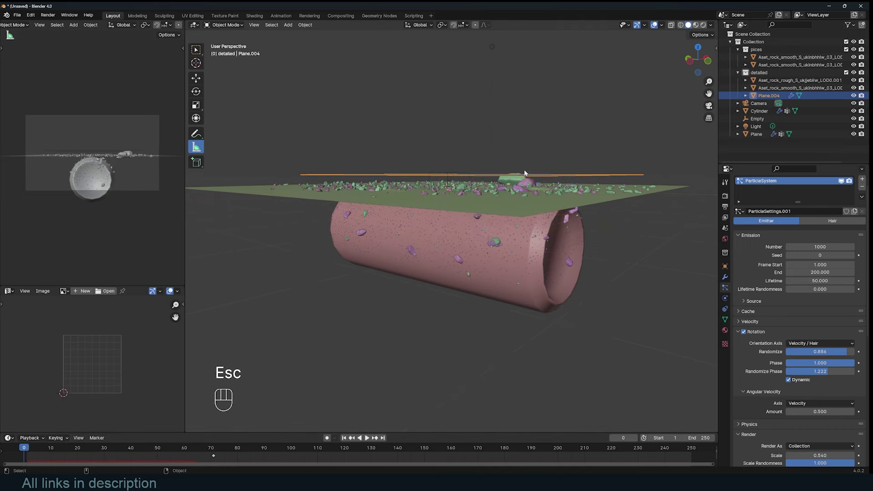
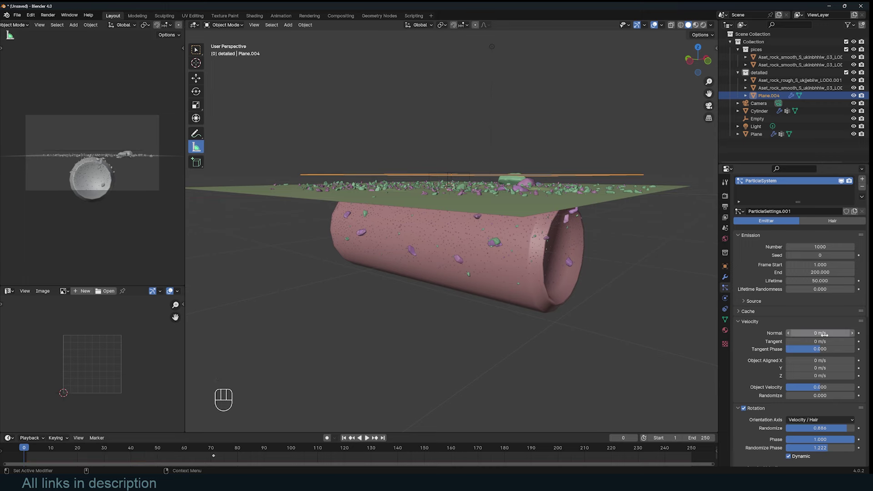
key(space)
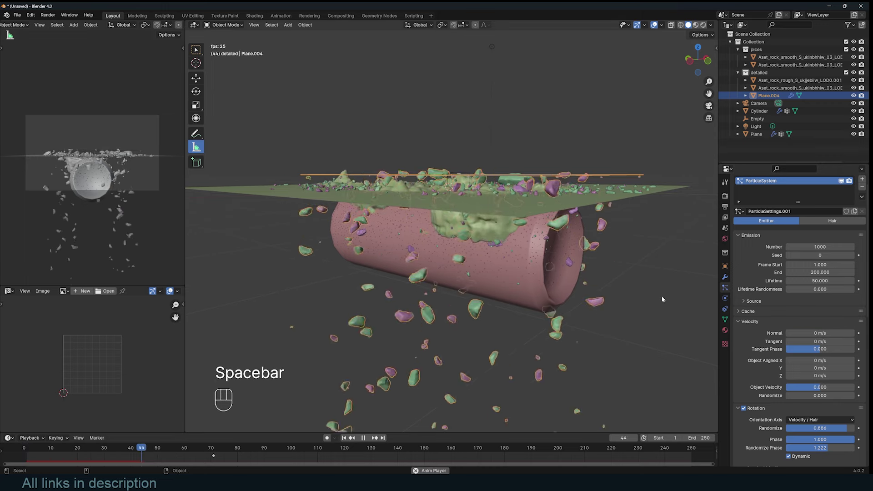
key(Escape)
key(`)
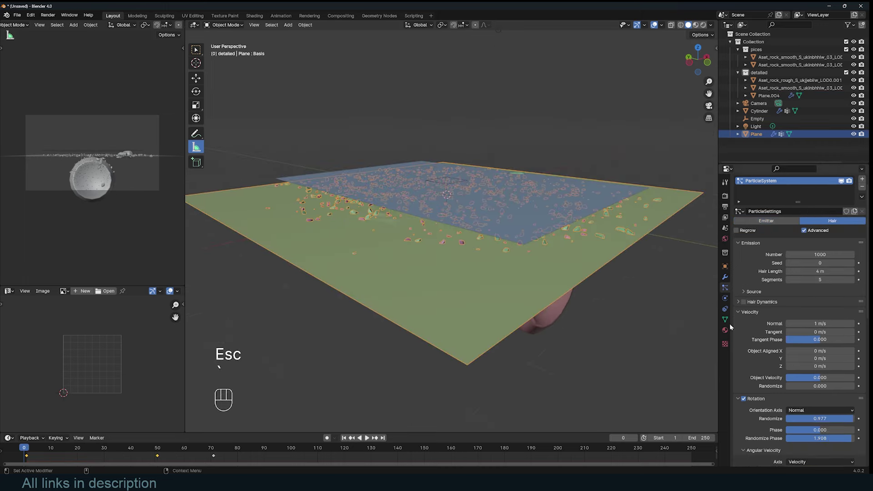
Add a Collision modifier to the terrain plane in Physics and preview the playback
click(730, 301)
drag(697, 228, 662, 244)
key(`)
key(space)
key(`)
key(`)
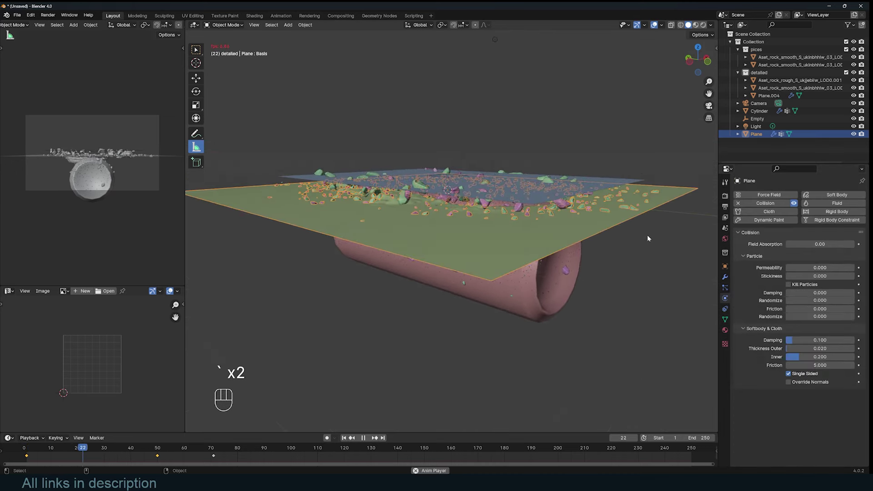
key(space)
Hide the terrain's ParticleSystem rock hair from the viewport in its modifier stack
click(726, 277)
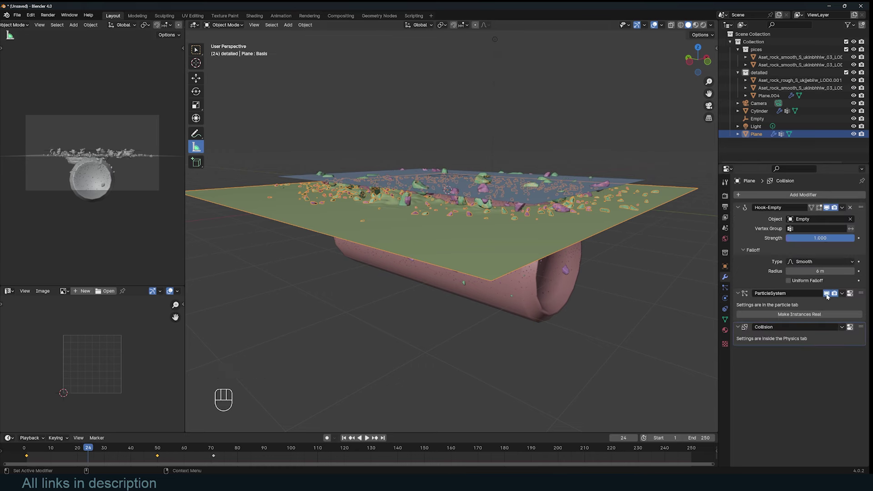
click(828, 296)
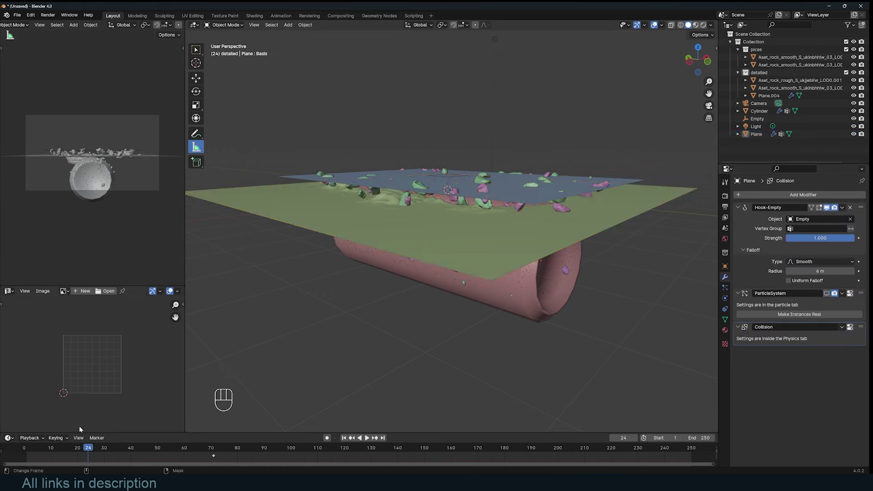
click(21, 461)
key(space)
key(space)
Select Plane.004 and bring up its Object Properties
click(514, 202)
click(550, 199)
double_click(728, 261)
click(764, 379)
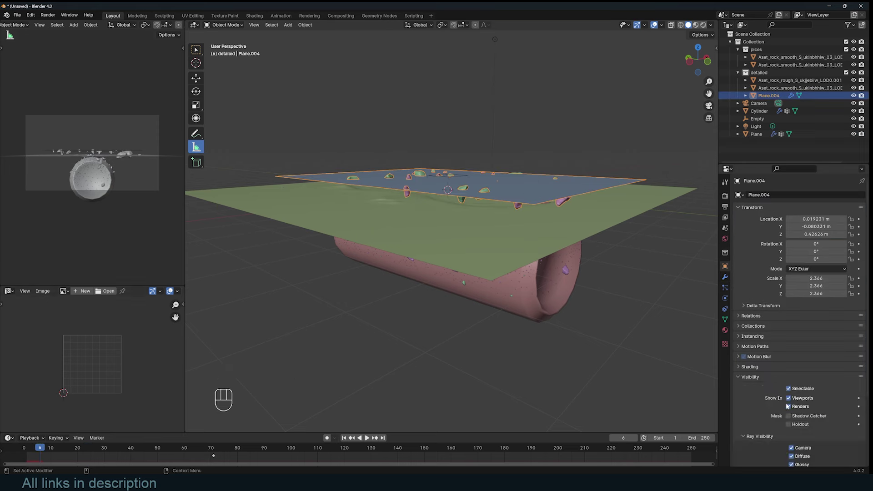
Hide Plane.004's emitter surface in viewport and render via instancing, then preview the rocks raining down
click(763, 377)
drag(767, 338, 801, 353)
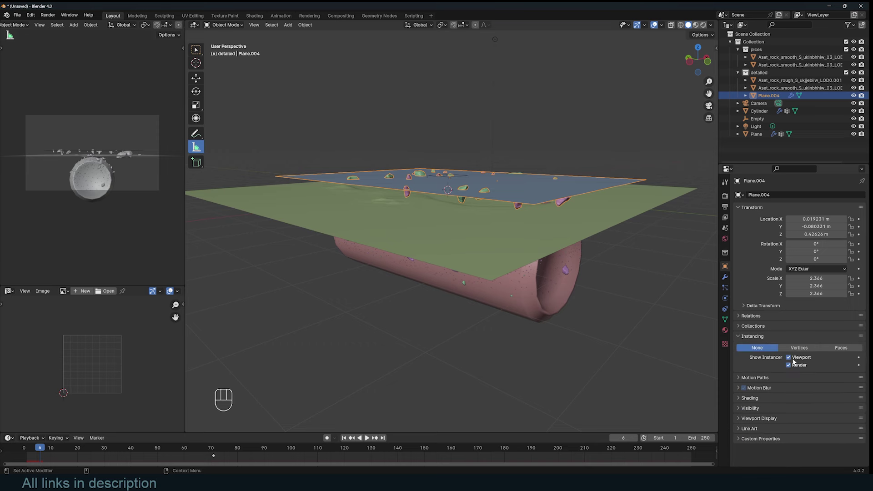
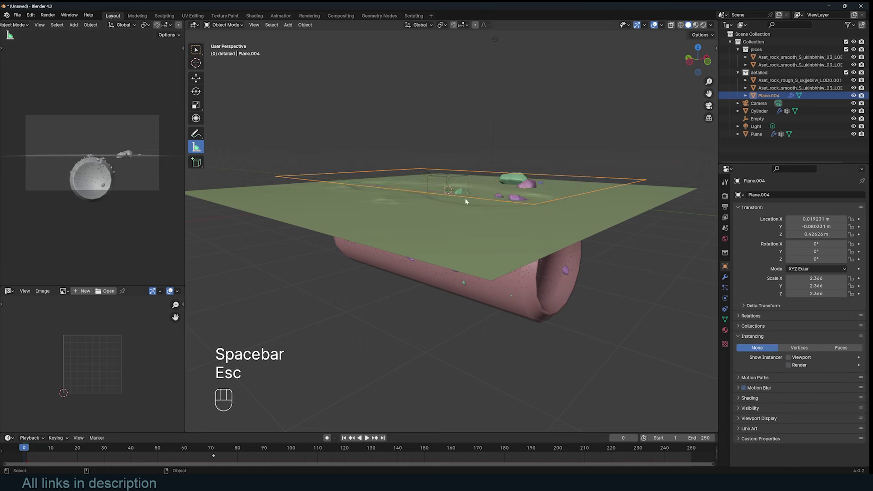
key(`)
key(space)
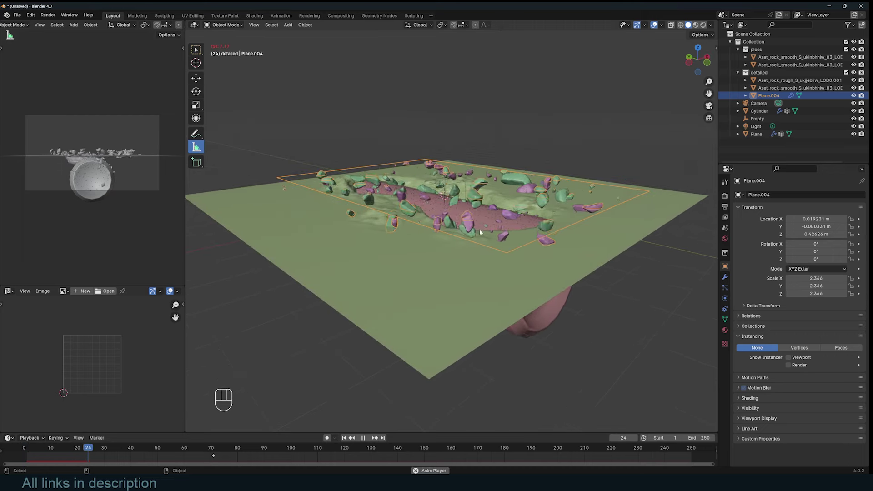
key(`)
key(space)
Select the canyon Cylinder and bring up its physics settings
click(415, 182)
key(`)
click(461, 244)
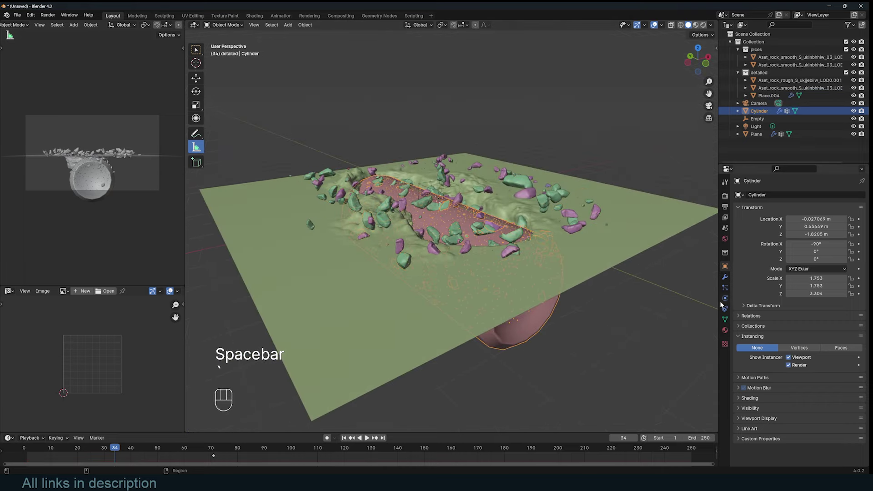
Set the terrain collision to damping 0.559, randomize 0.265, friction 0.026 and replay the simulation
key(`)
key(space)
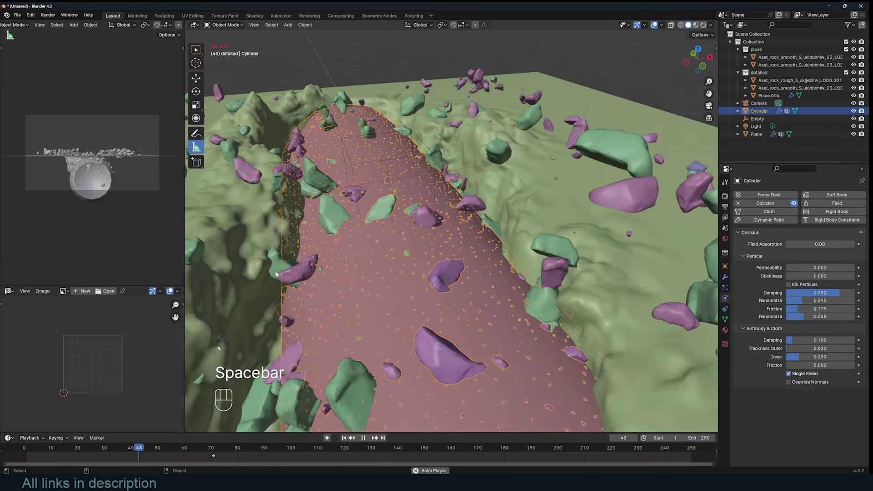
key(Escape)
key(`)
click(18, 461)
key(space)
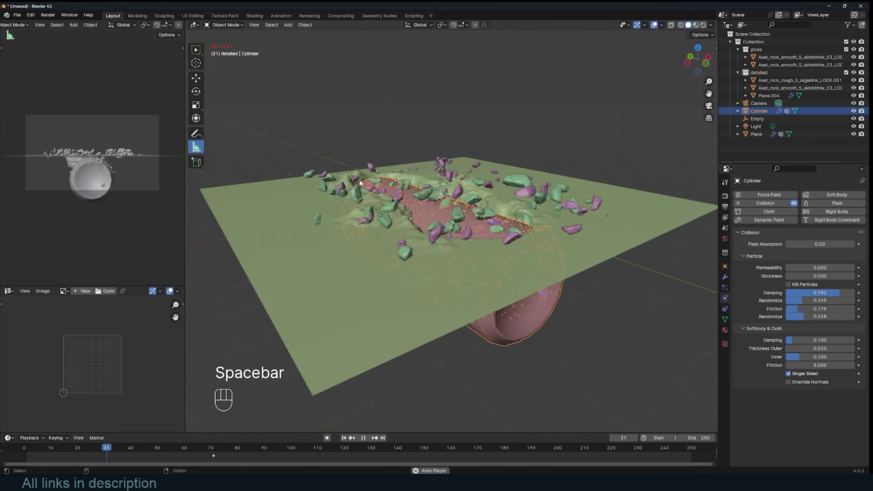
key(space)
Select the terrain plane, return to frame 1 and view the scene in front orthographic
click(345, 269)
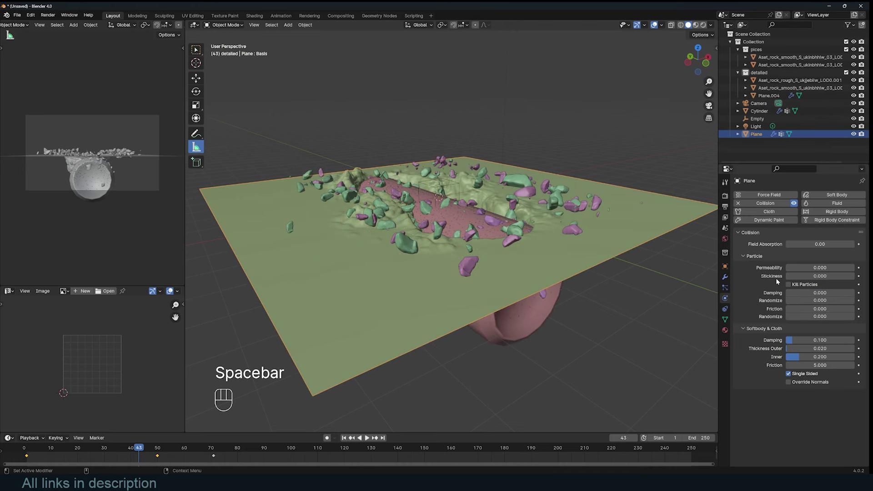
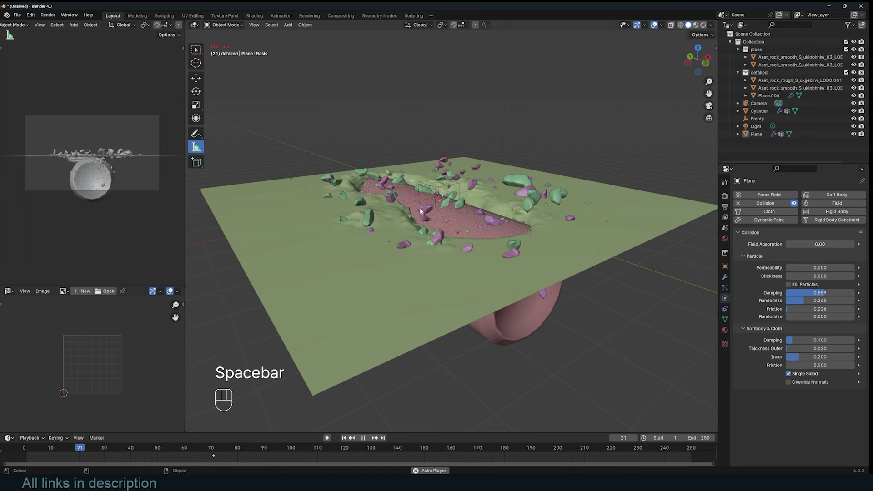
key(KP_1)
key(Escape)
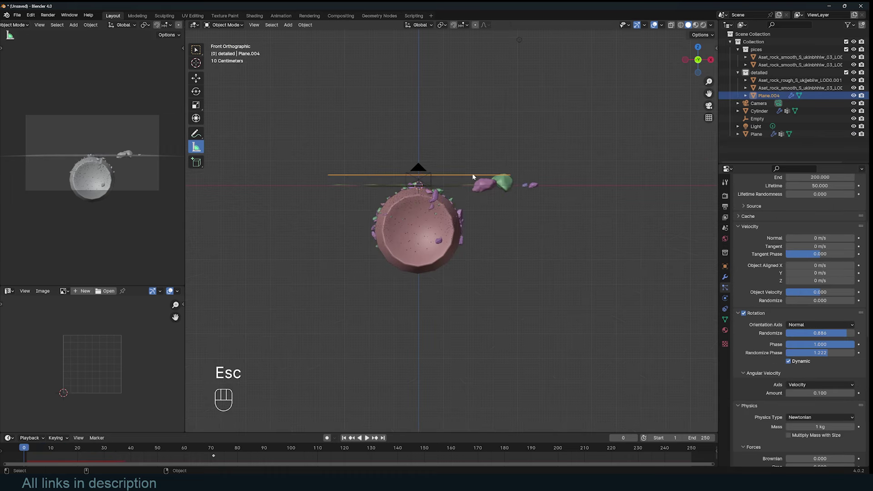
Select Plane.004, show its modifier stack and make the emitter visible again in viewport and render
key(g)
key(z)
click(475, 184)
click(729, 275)
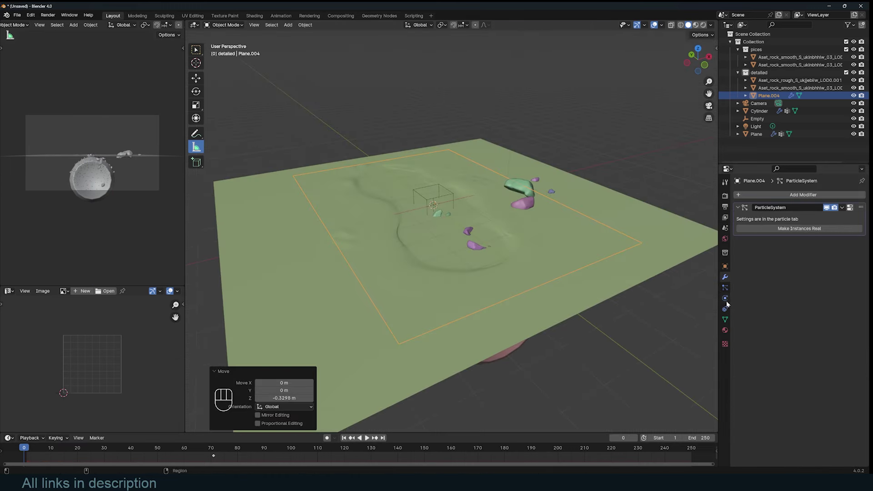
click(729, 267)
click(791, 356)
click(790, 366)
Lower Plane.004 along Z until it sits level with the terrain surface, back at frame 1
key(`)
key(q)
key(`)
drag(786, 193, 450, 252)
key(`)
key(KP_1)
key(g)
key(z)
click(358, 160)
key(`)
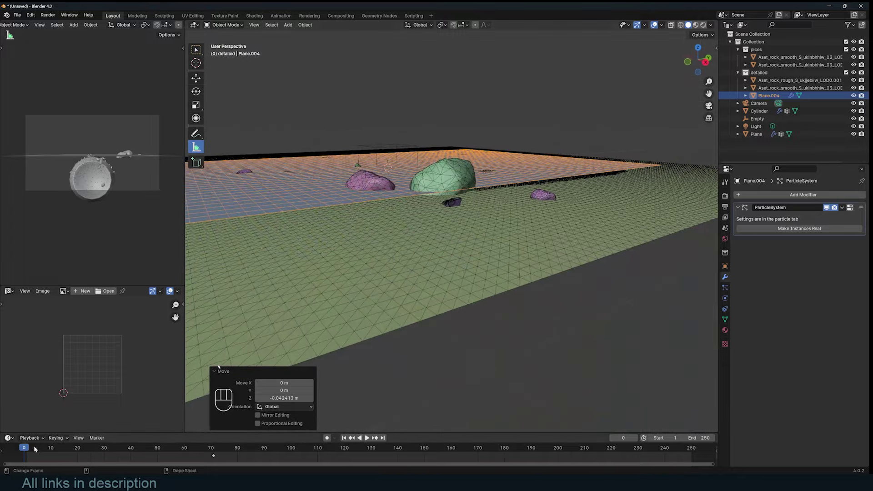
key(`)
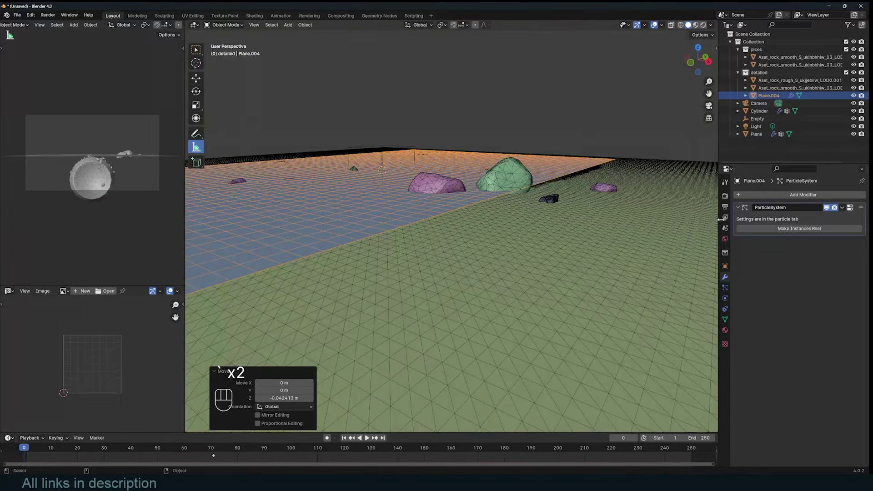
Add a Surface Deform modifier to Plane.004 with the terrain Plane as target and bind it
drag(810, 199, 764, 260)
click(858, 252)
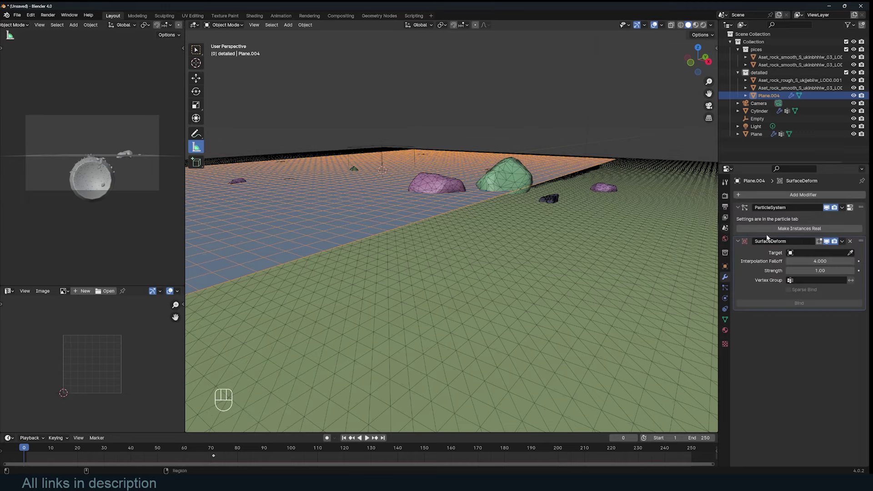
click(856, 254)
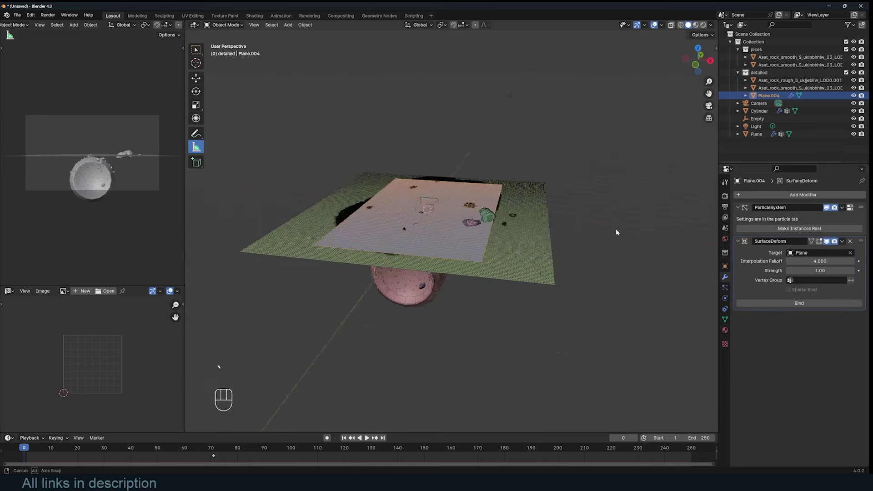
click(813, 304)
Play the animation a few times to check the emitter sinking into the canyon with the rocks
key(space)
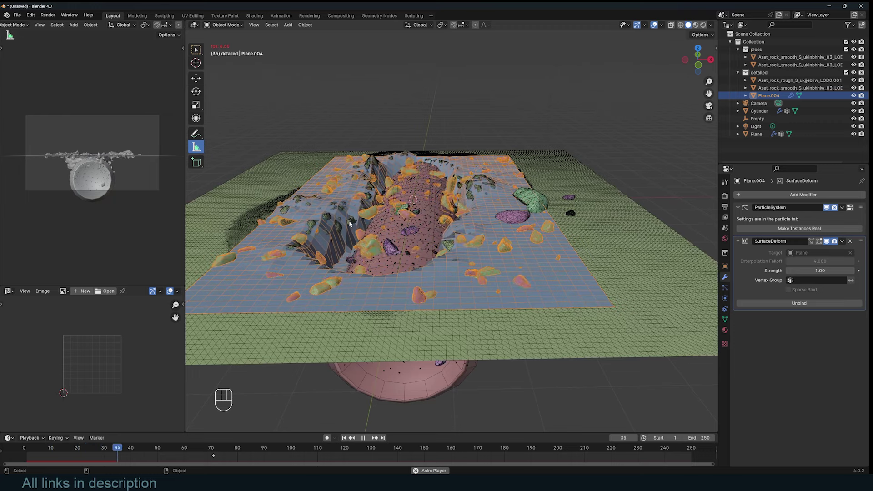
key(Escape)
key(`)
key(`)
key(space)
key(Escape)
key(`)
key(space)
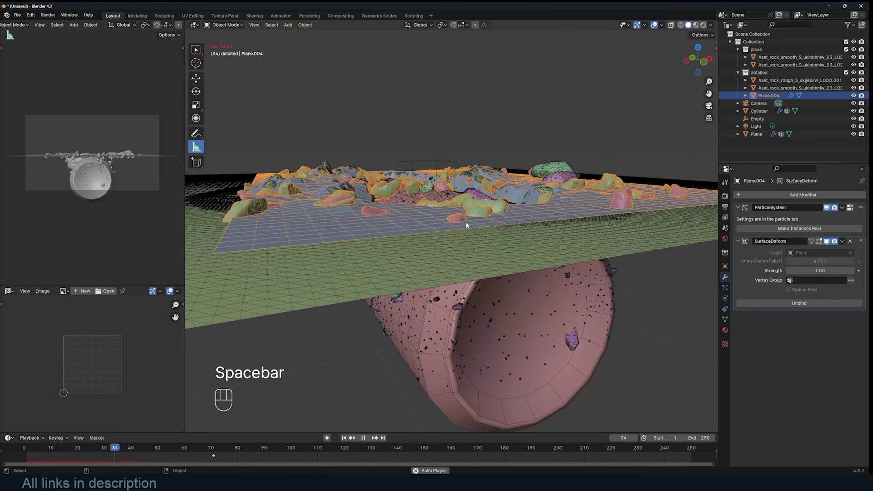
key(Escape)
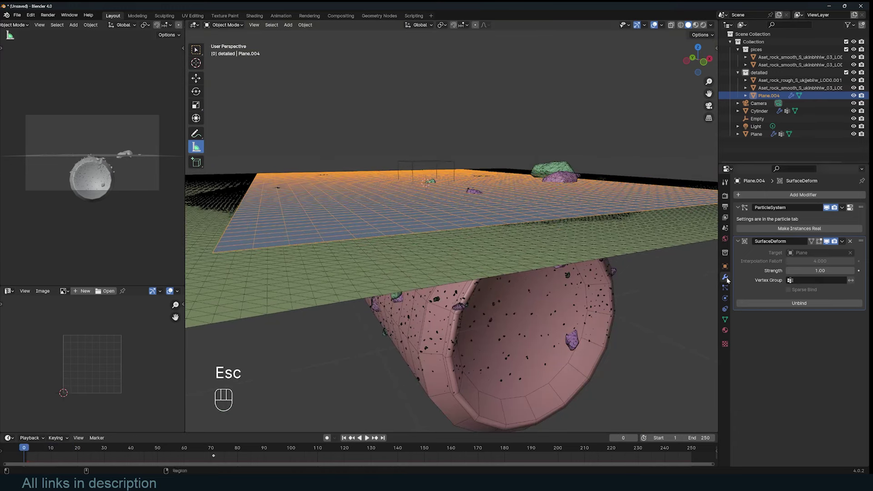
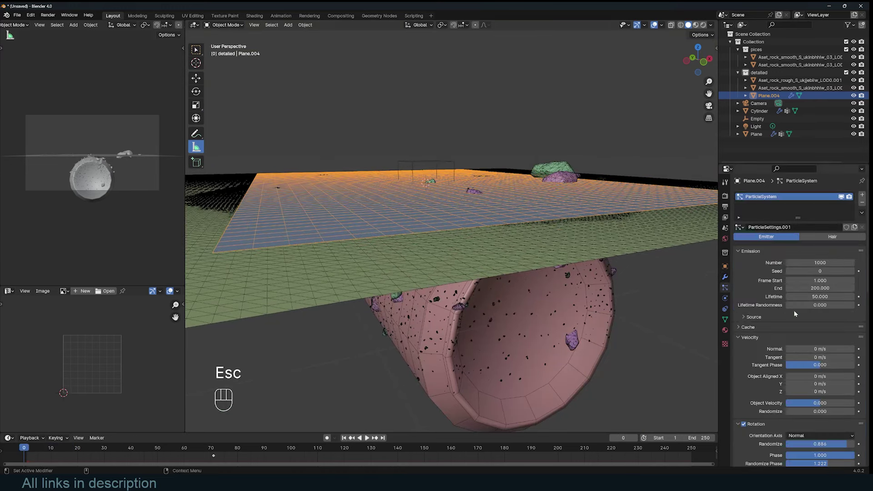
Set debris render scale 0.291, emit frames 10–30 with lifetime 100, and scrub early frames
click(774, 303)
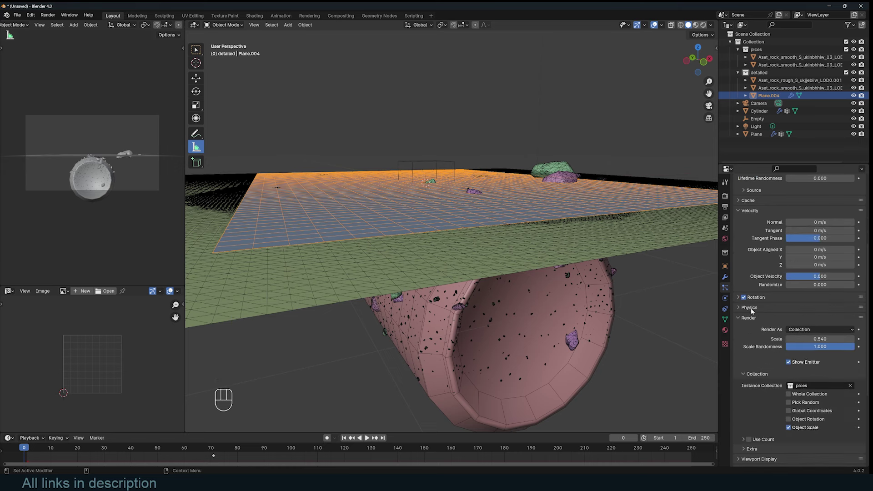
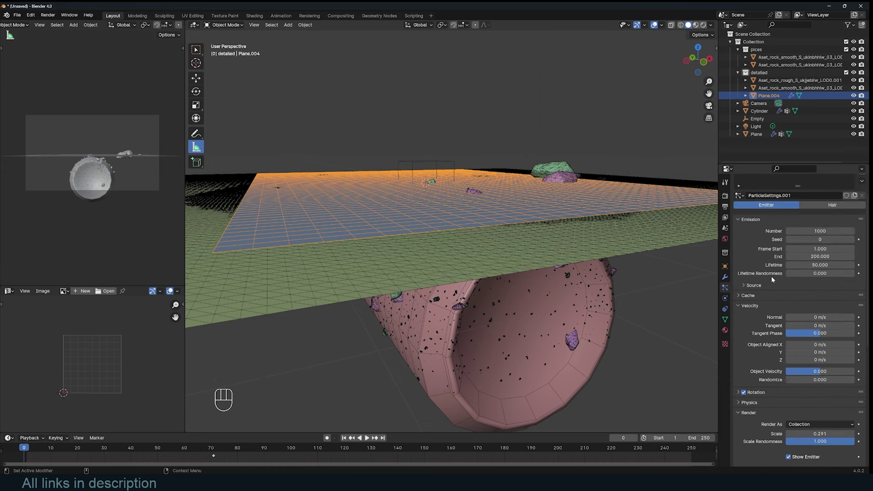
drag(51, 445, 54, 438)
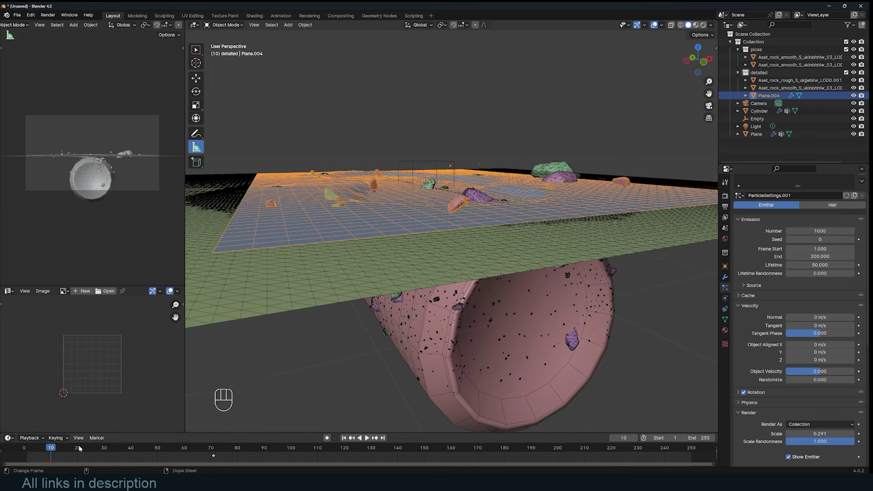
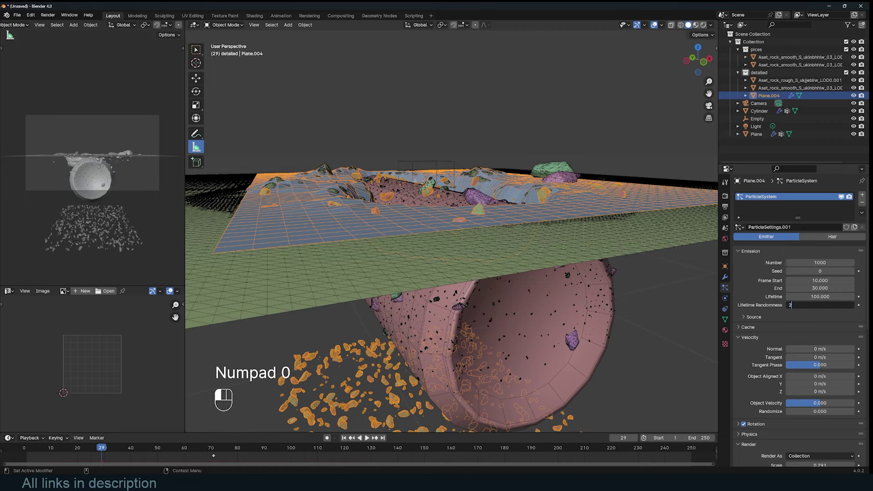
Confirm the lifetime randomness, show Plane.004's position settings and play the debris animation
click(726, 269)
click(791, 360)
click(791, 366)
key(space)
key(a)
key(alt+a)
key(q)
key(`)
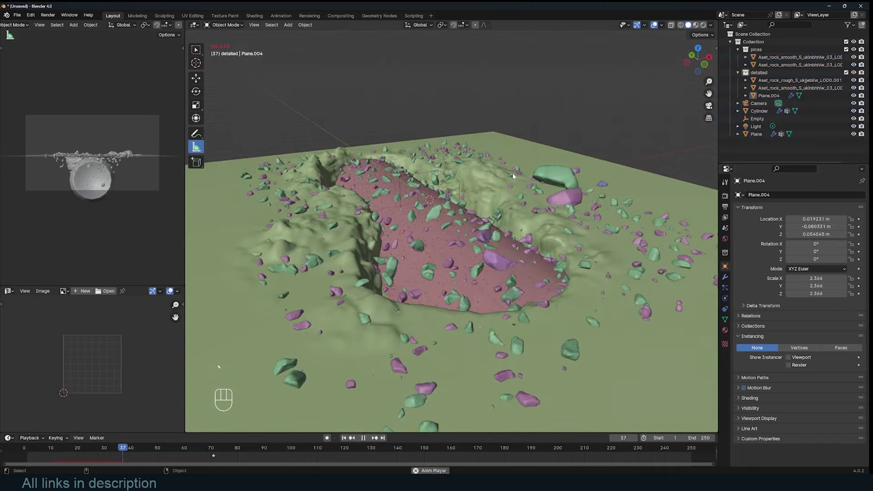
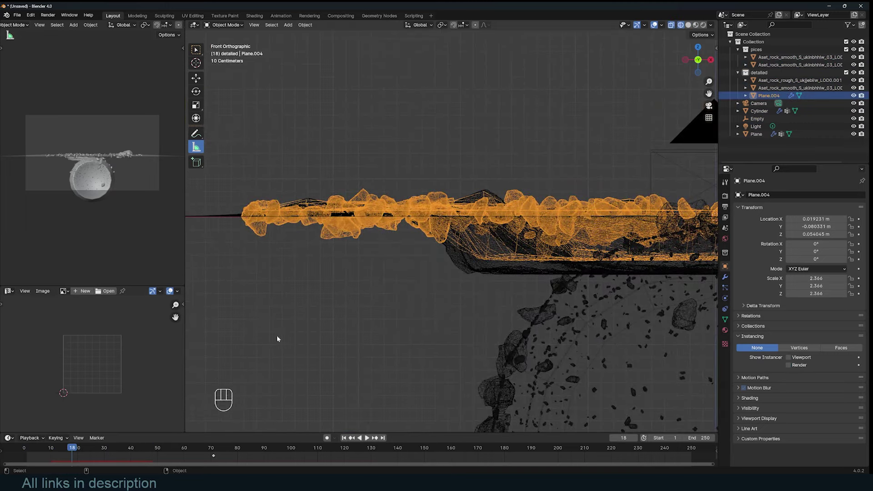
From front view raise Plane.004 to Z 0.094862 m just above the terrain, then back to perspective
click(48, 456)
key(space)
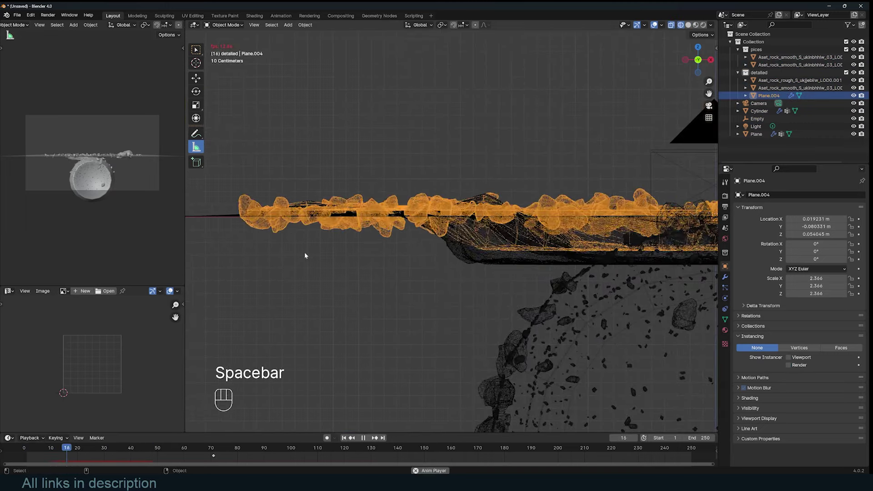
key(Escape)
key(g)
key(z)
click(317, 302)
key(space)
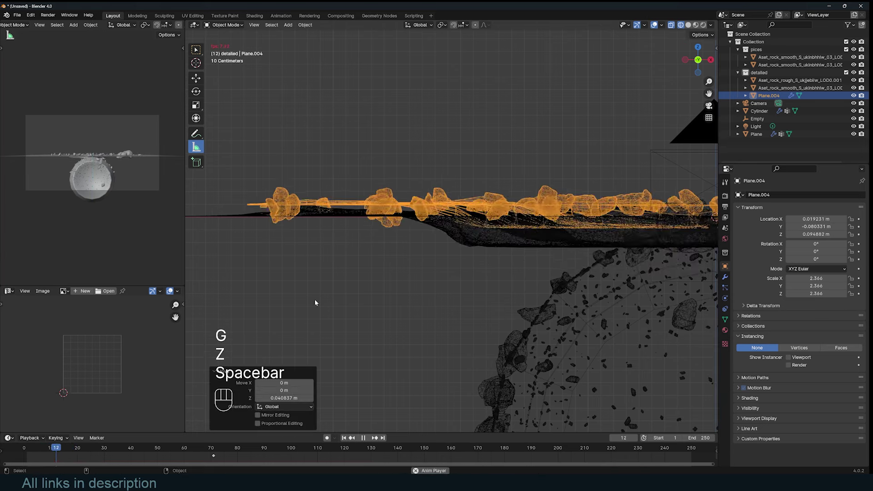
key(Escape)
key(z)
key(`)
key(`)
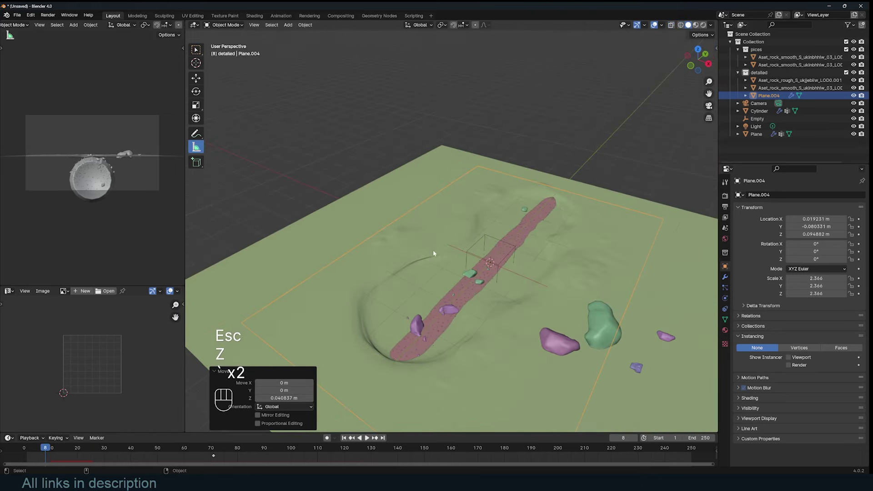
Raise the terrain collision damping to about 0.857 and watch the rocks pile across the canyon
click(436, 186)
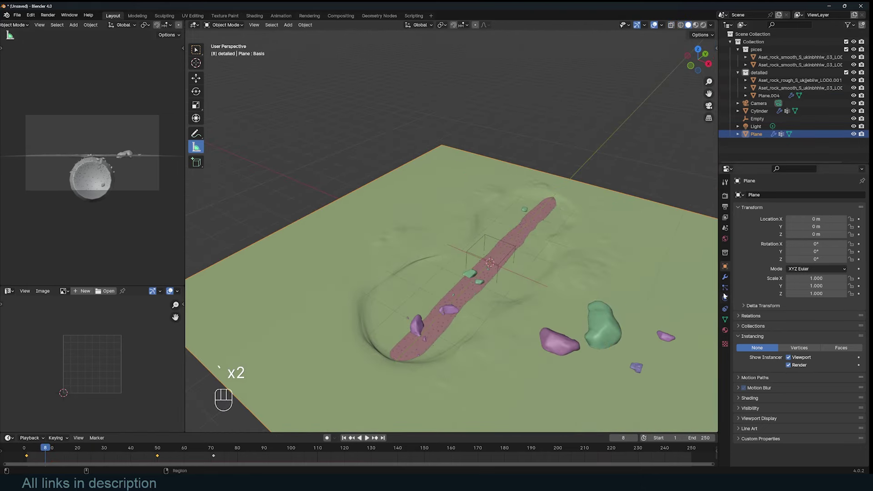
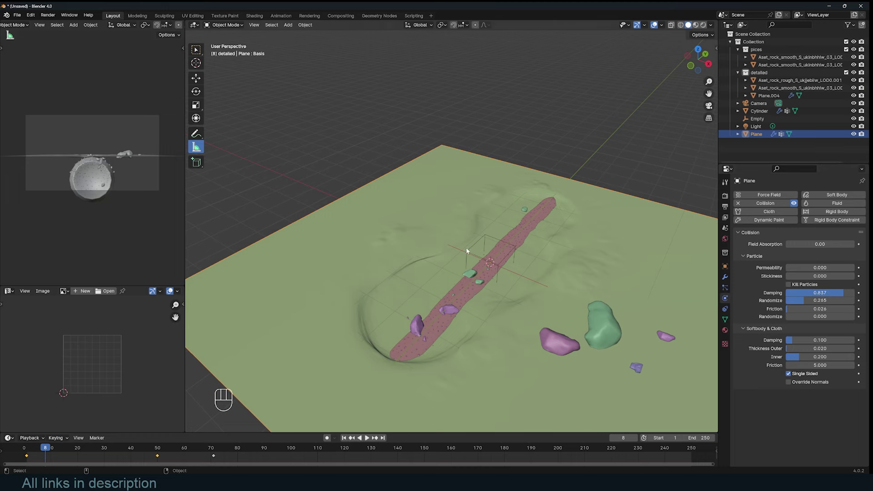
key(`)
key(space)
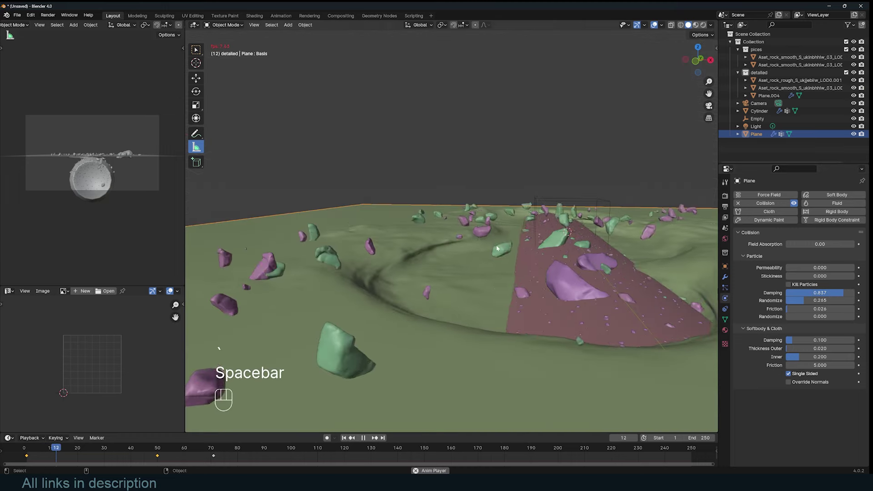
middle_click(428, 231)
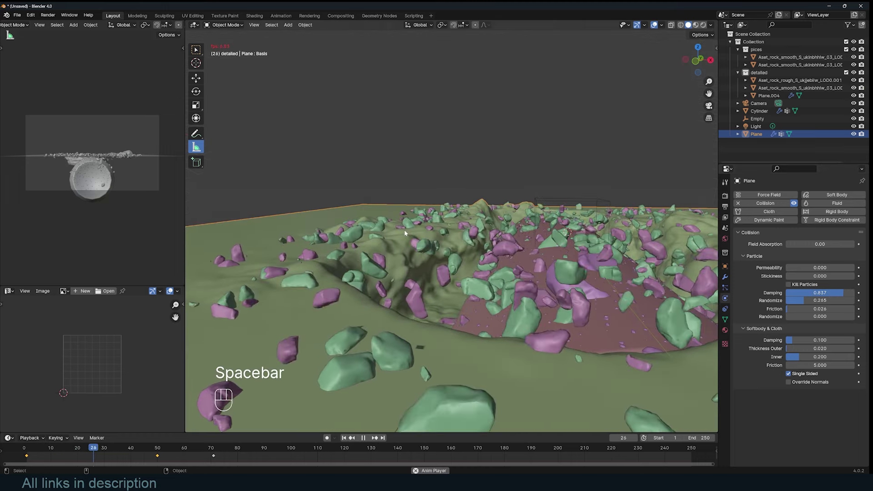
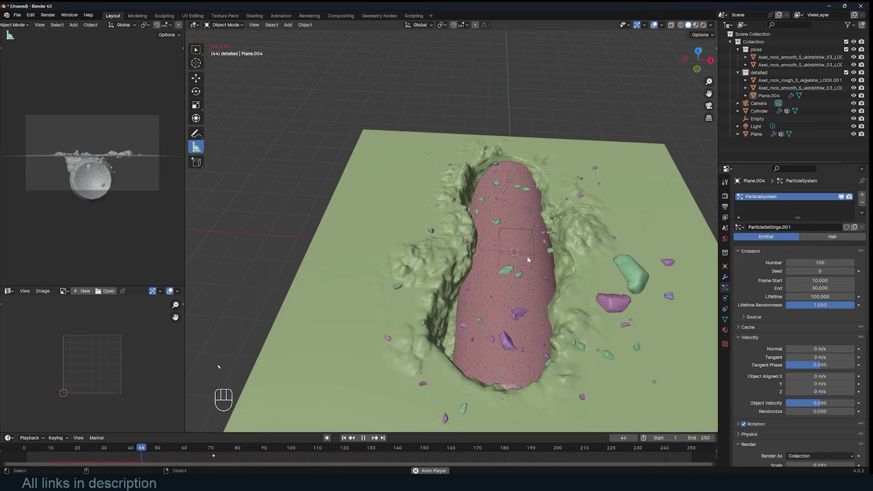
Set the terrain rock hair's Velocity Normal and raise its render scale to 0.082
key(space)
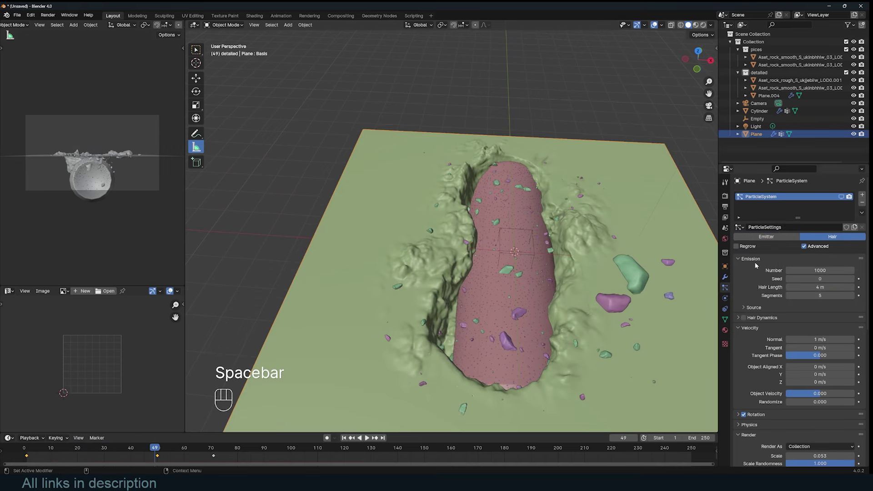
click(830, 295)
key(alt+a)
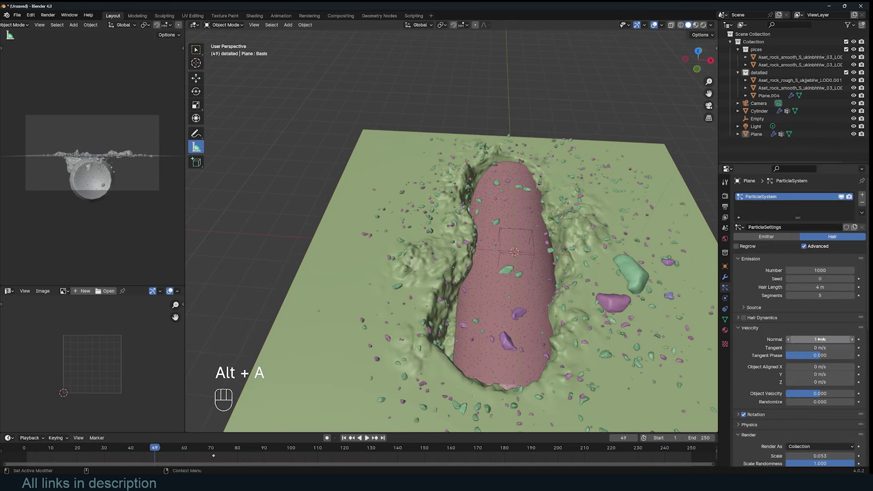
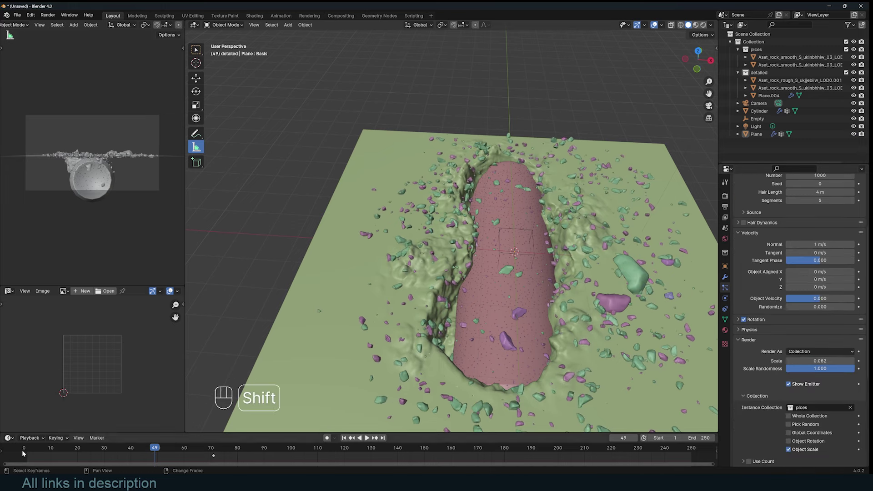
Replay from an early frame and scrub the timeline to frame 31
click(26, 453)
key(space)
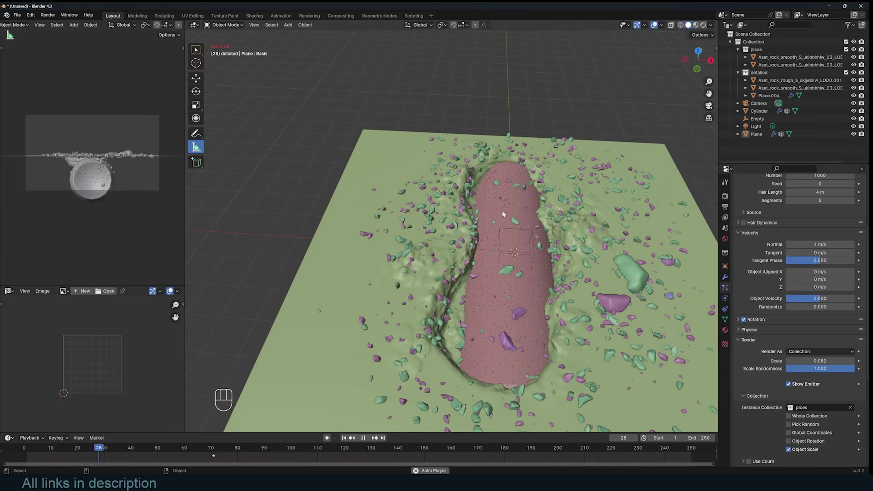
key(space)
drag(102, 451, 141, 438)
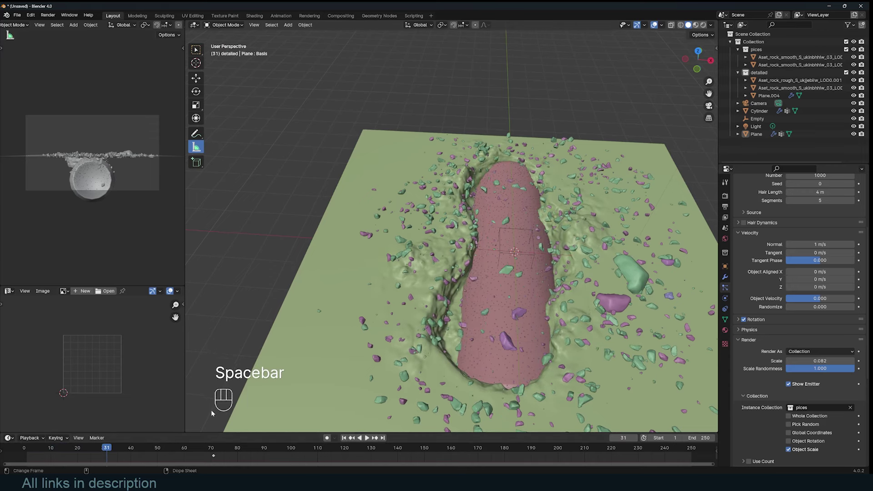
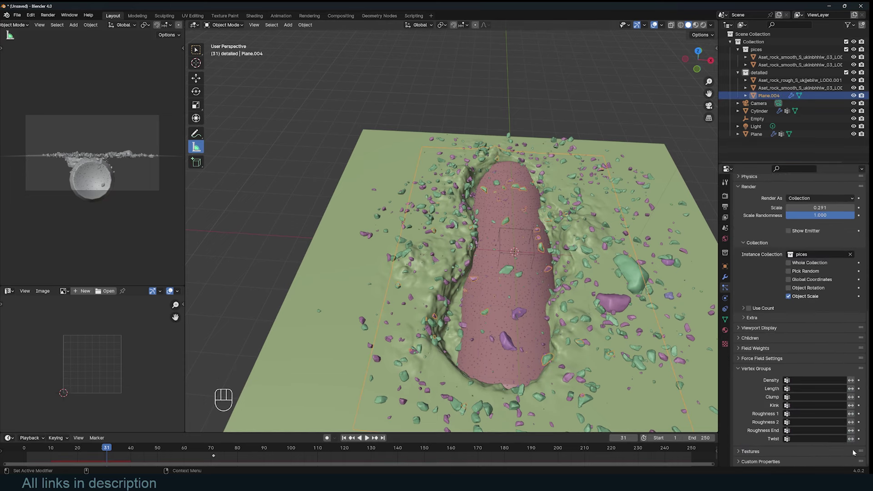
Create a new Blend texture on Plane.004's particles mapped by Strand / Particle coordinates
click(858, 455)
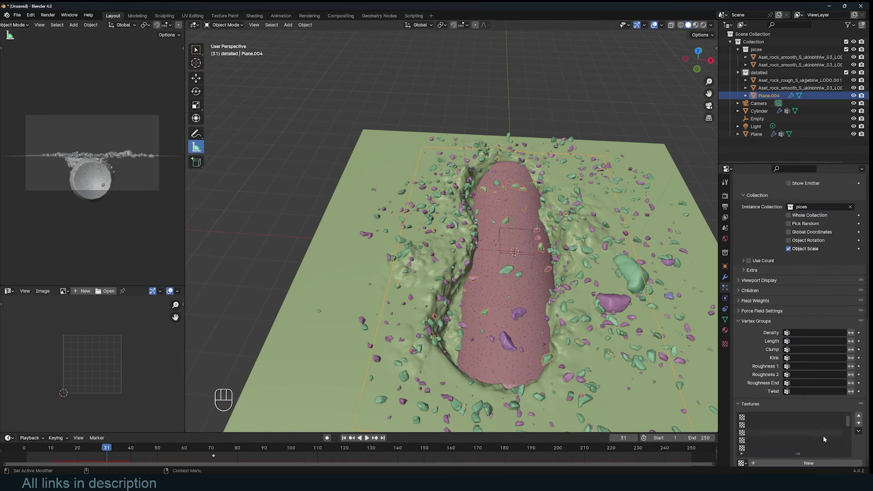
click(861, 463)
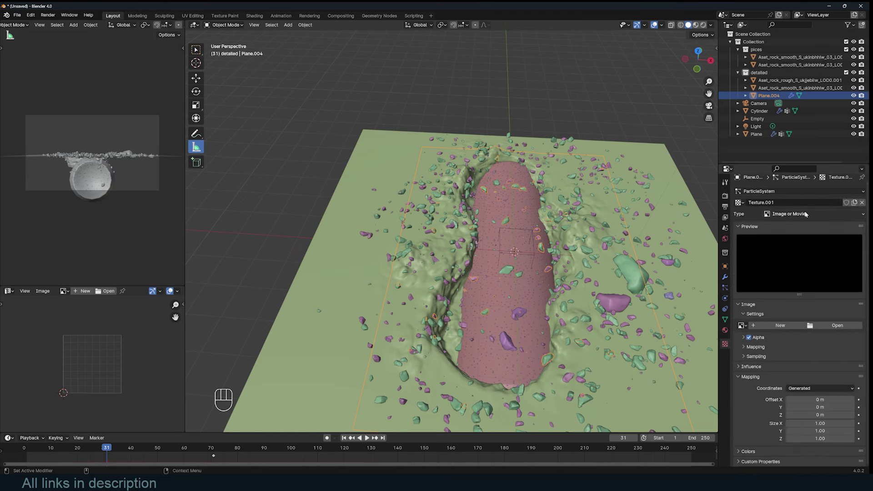
drag(749, 191, 642, 194)
click(742, 203)
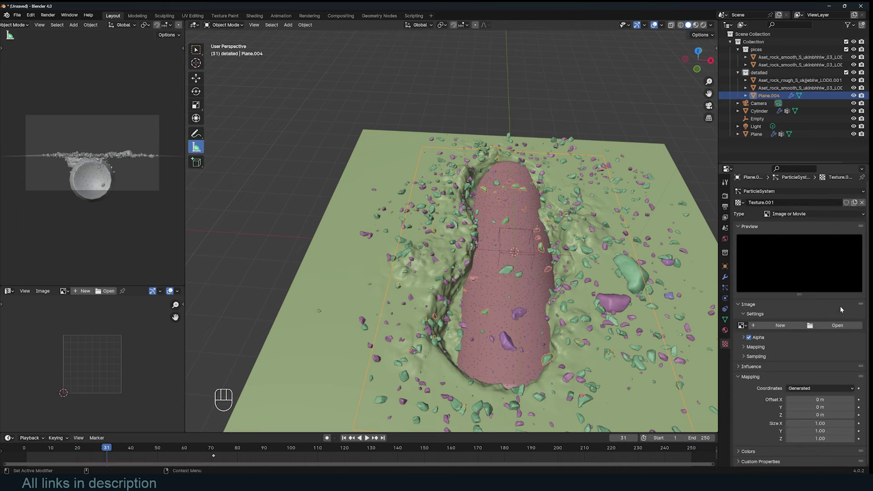
drag(799, 214, 792, 235)
drag(809, 365, 730, 350)
drag(808, 364, 804, 410)
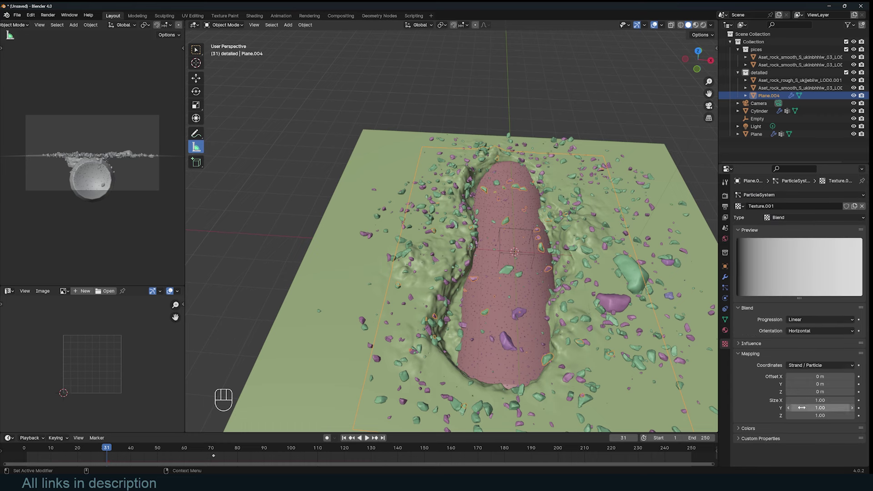
In the Blend texture's Influence settings, disable General Time and enable Size
click(762, 341)
click(853, 357)
click(853, 382)
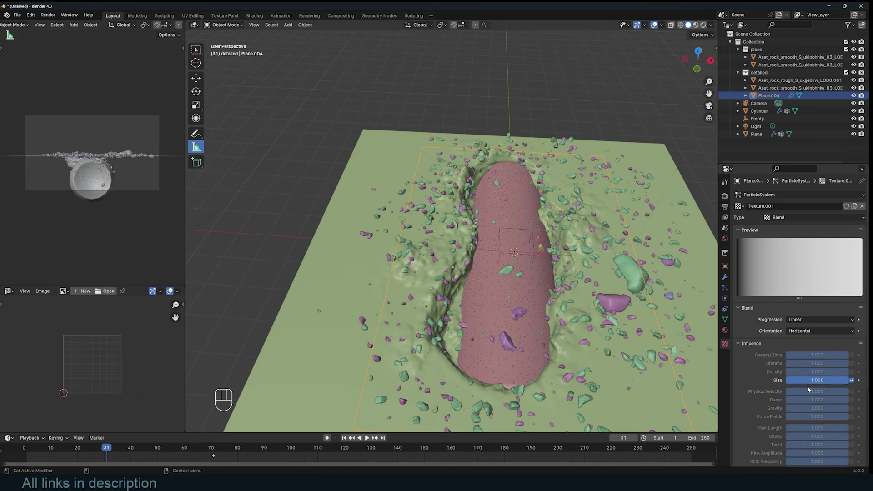
Play and stop the animation several times to preview the debris sizes over the canyon
drag(60, 457, 77, 447)
key(space)
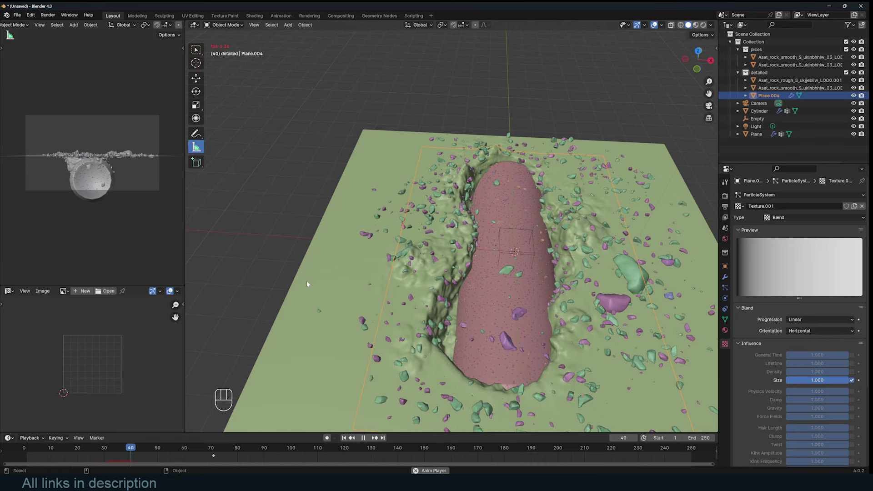
key(space)
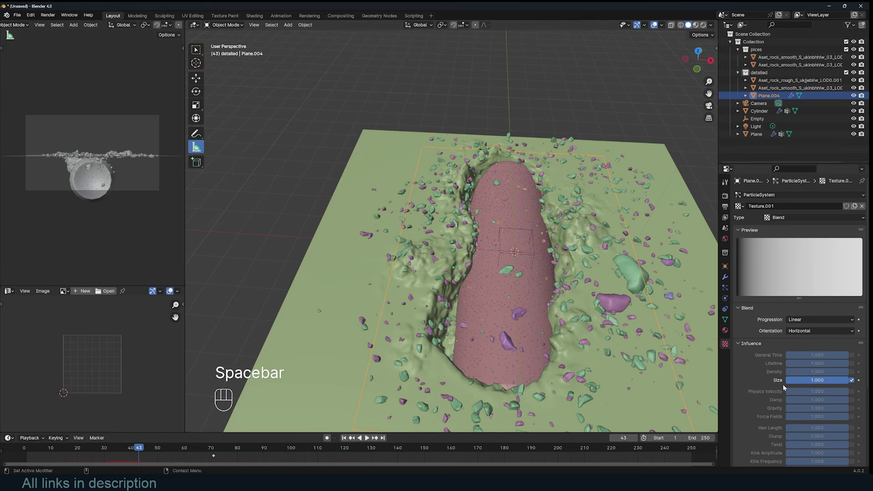
key(space)
key(Escape)
key(space)
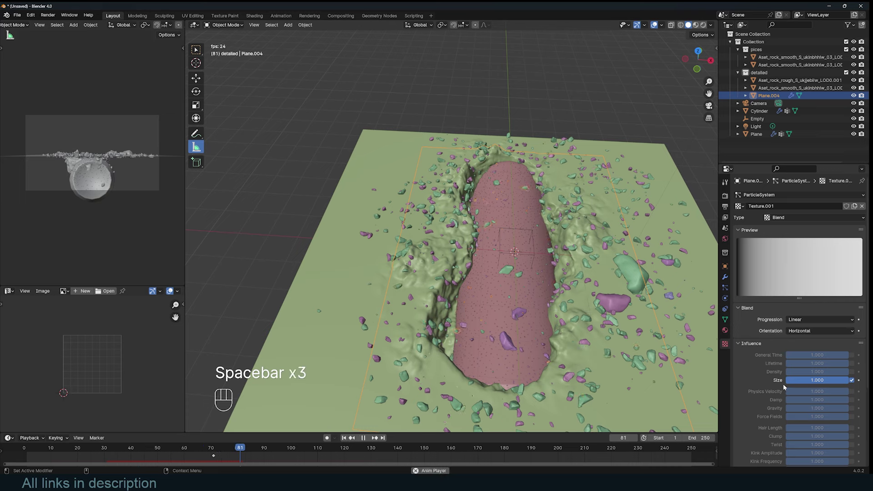
key(space)
key(space)
key(space)
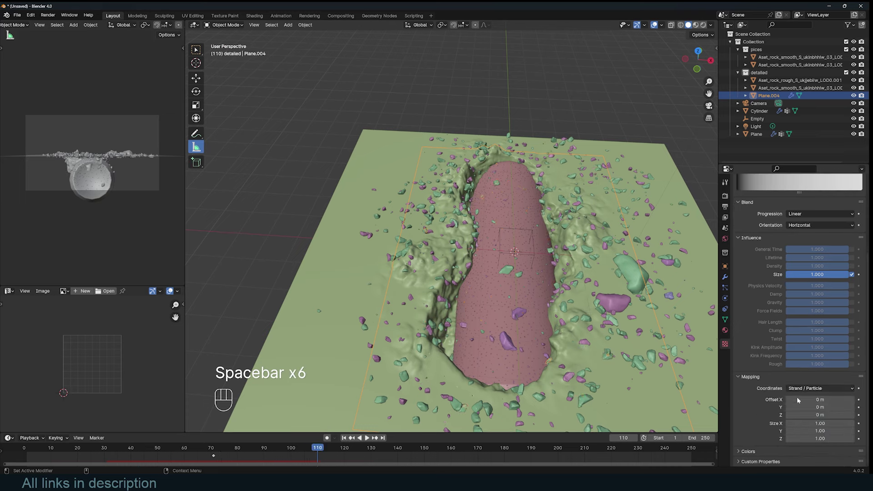
Enable Color Ramp on the Blend texture and set the left stop's Alpha to 0
click(741, 452)
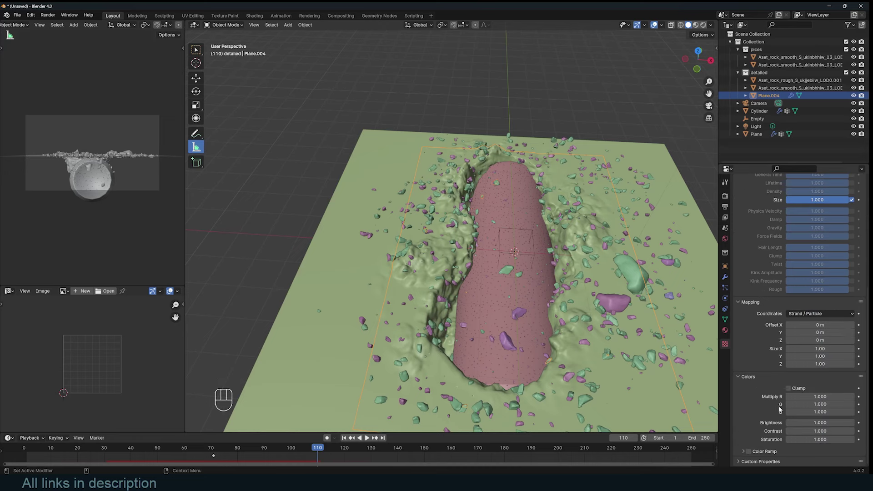
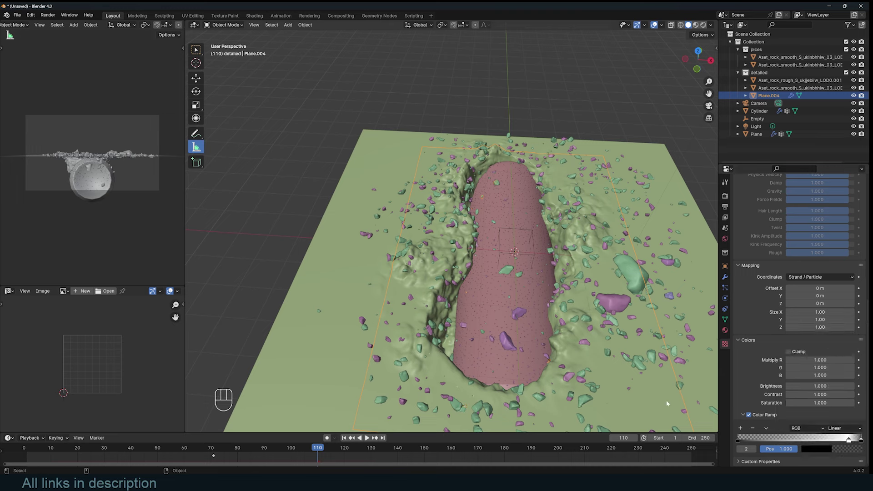
click(850, 451)
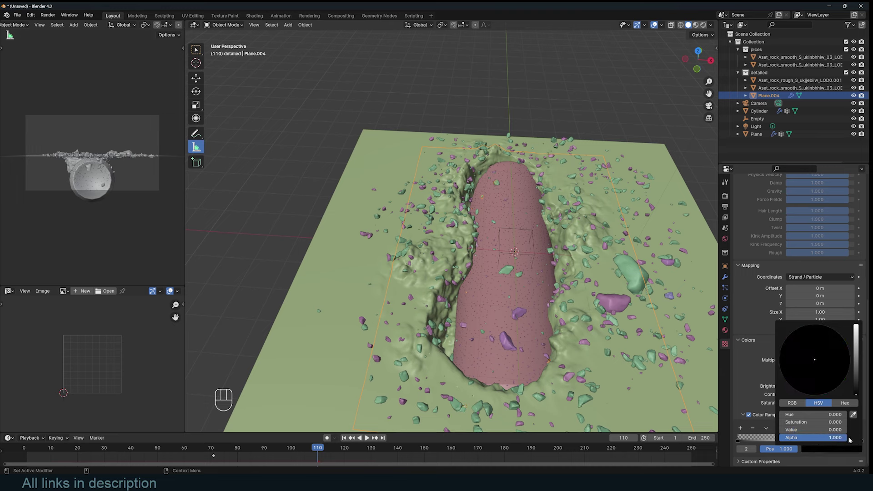
click(740, 441)
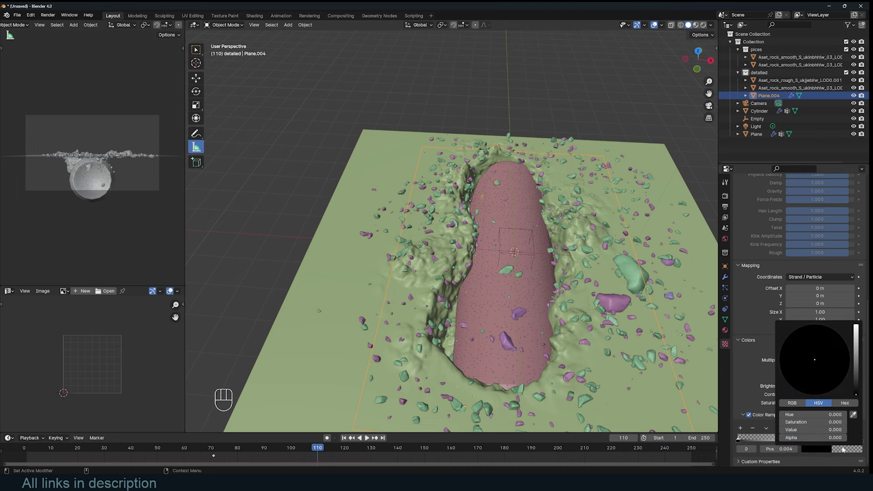